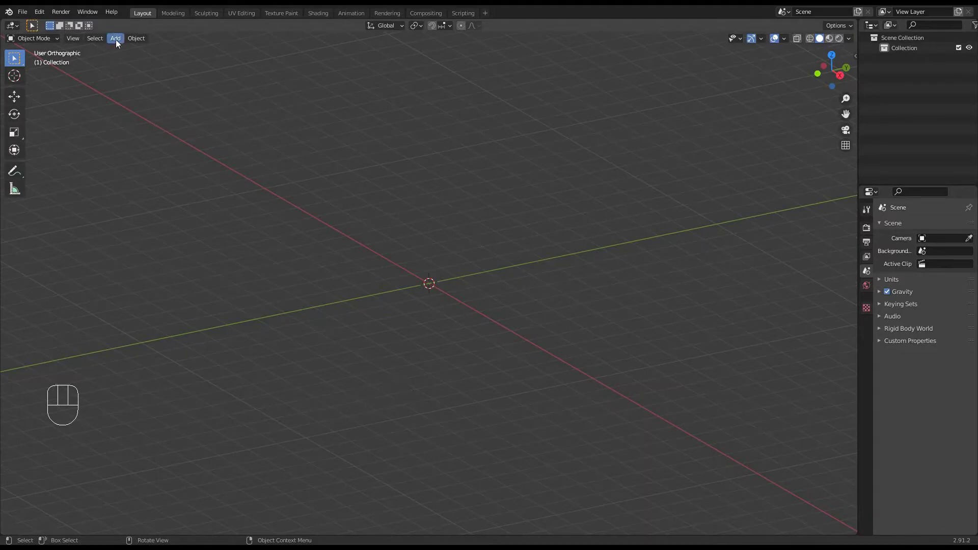
Step: Add a default text object at the origin and orbit the view to face it
{"action": "left_click_drag", "start_coordinate": [119, 45], "coordinate": [133, 96]}
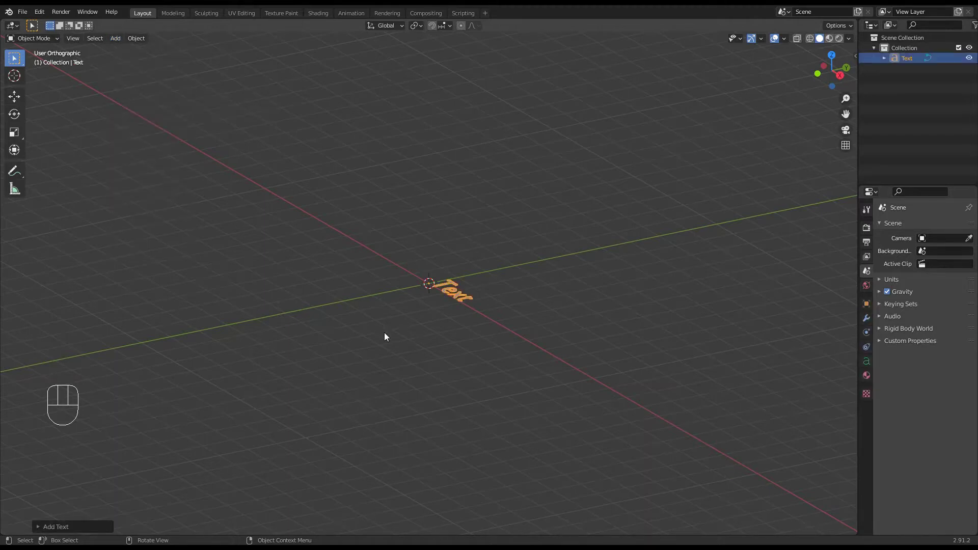
{"action": "left_click_drag", "start_coordinate": [436, 363], "coordinate": [520, 387]}
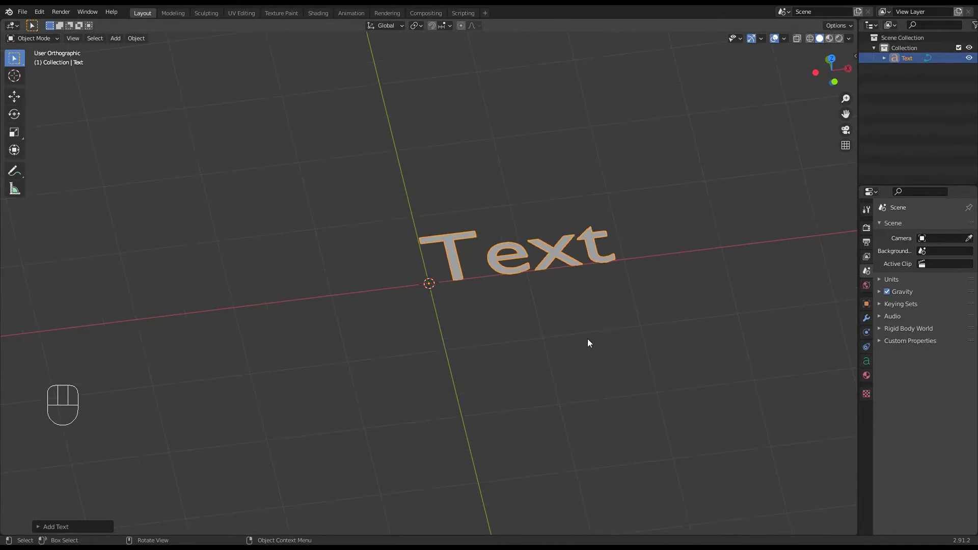
{"action": "left_click_drag", "start_coordinate": [585, 340], "coordinate": [484, 360]}
{"action": "middle_click", "coordinate": [509, 379]}
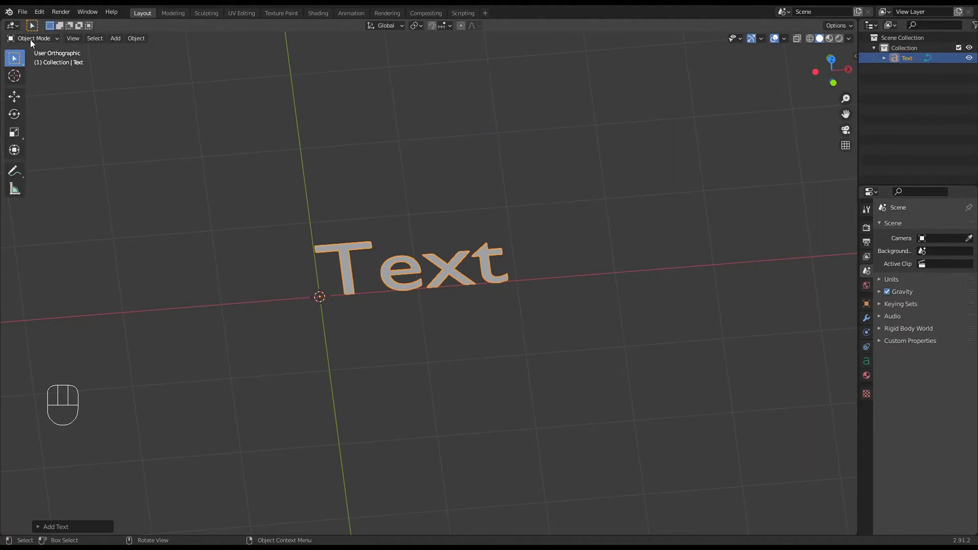
Step: In text edit mode, erase the default word and write 'Top' in its place
{"action": "left_click_drag", "start_coordinate": [32, 40], "coordinate": [37, 62]}
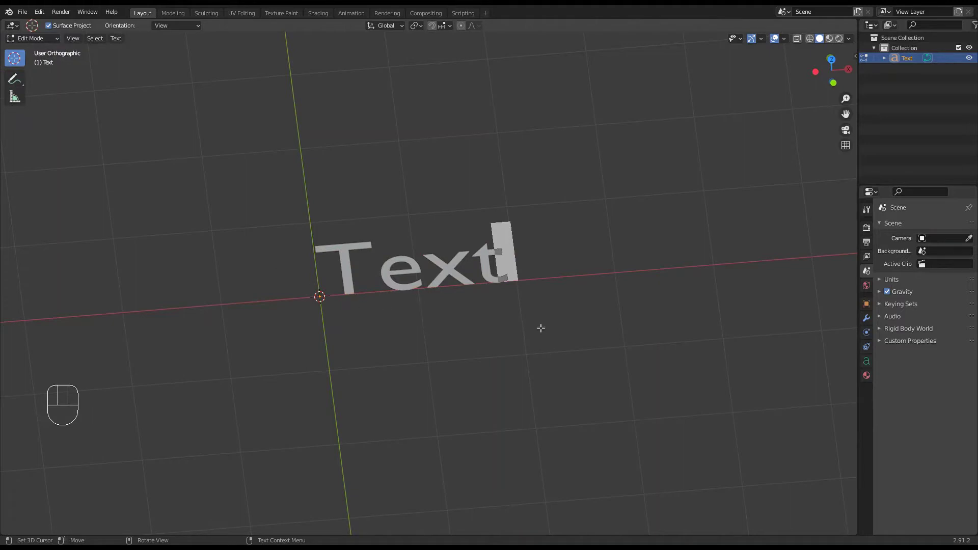
{"action": "key", "text": "BackSpace"}
{"action": "key", "text": "BackSpace"}
{"action": "key", "text": "BackSpace"}
{"action": "key", "text": "BackSpace"}
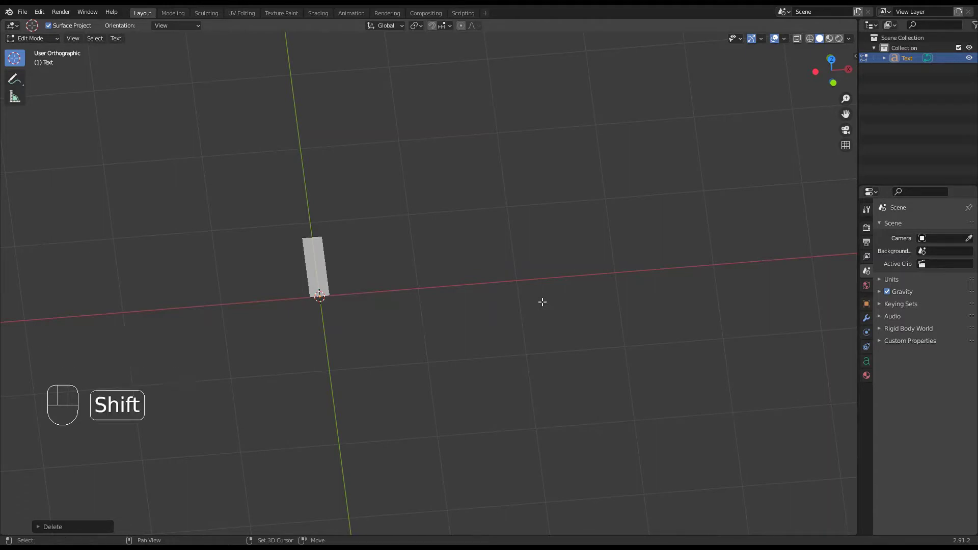
{"action": "key", "text": "shift+t"}
{"action": "key", "text": "o"}
{"action": "key", "text": "p"}
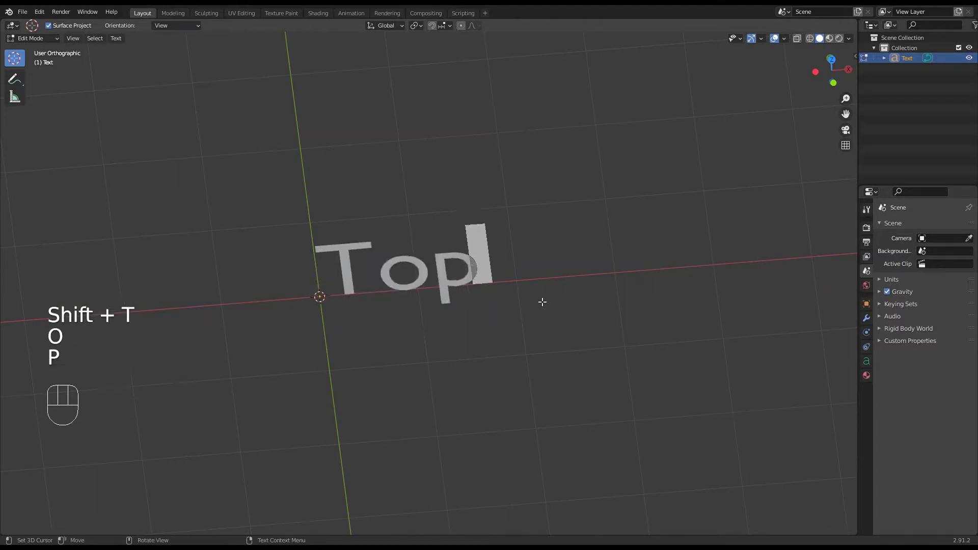
{"action": "left_click_drag", "start_coordinate": [590, 314], "coordinate": [595, 300]}
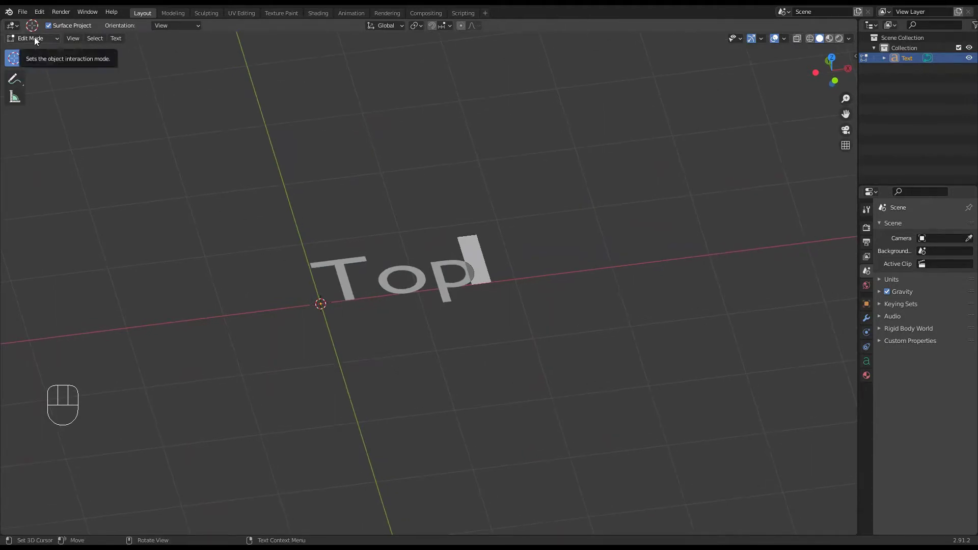
Step: Return to object mode, inspect the letters, then re-edit them into capitals 'TOP'
{"action": "left_click", "coordinate": [36, 41]}
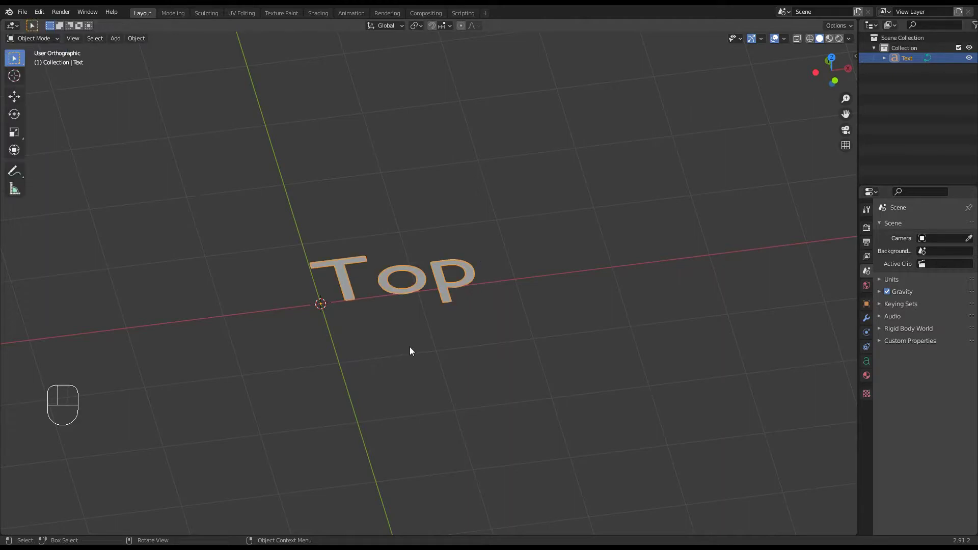
{"action": "left_click_drag", "start_coordinate": [416, 349], "coordinate": [415, 334]}
{"action": "left_click_drag", "start_coordinate": [417, 350], "coordinate": [416, 358]}
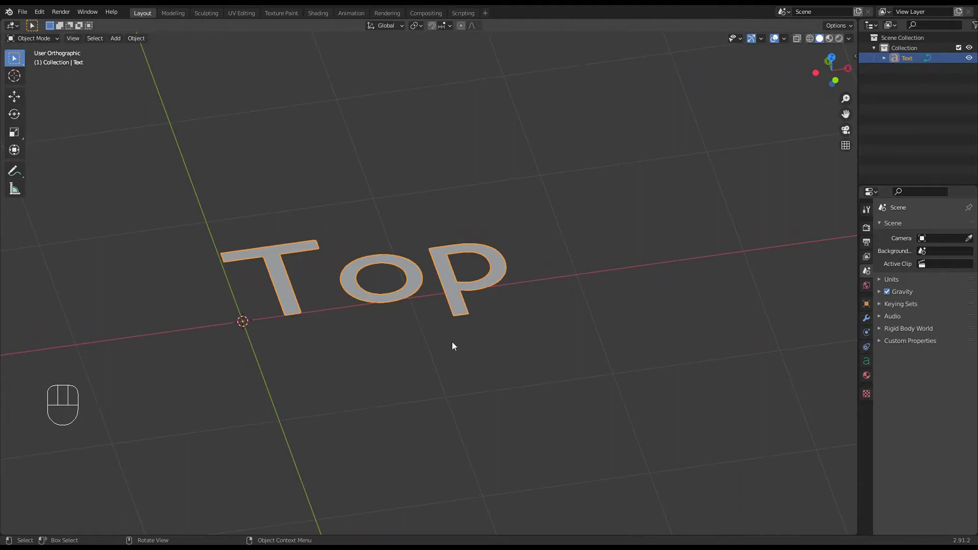
{"action": "left_click_drag", "start_coordinate": [455, 347], "coordinate": [449, 345]}
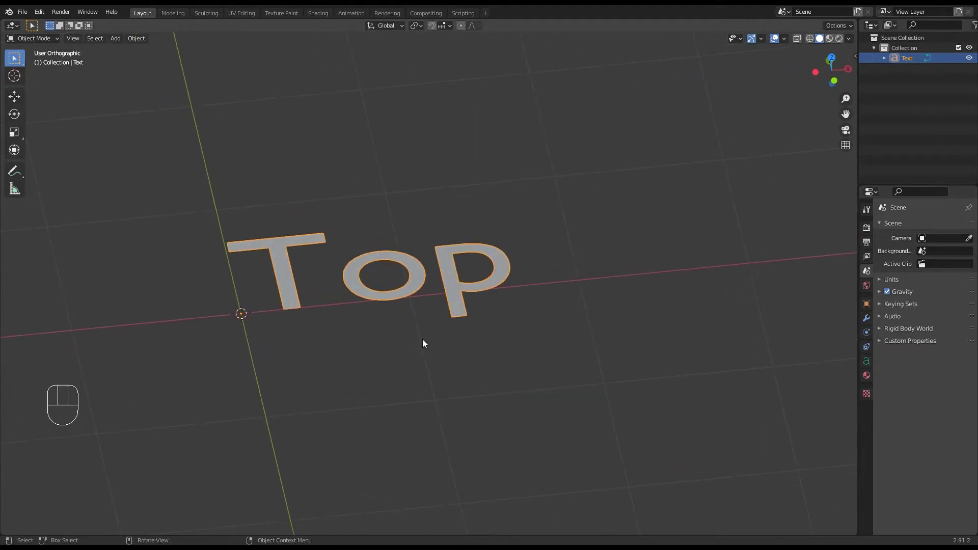
{"action": "middle_click", "coordinate": [475, 369]}
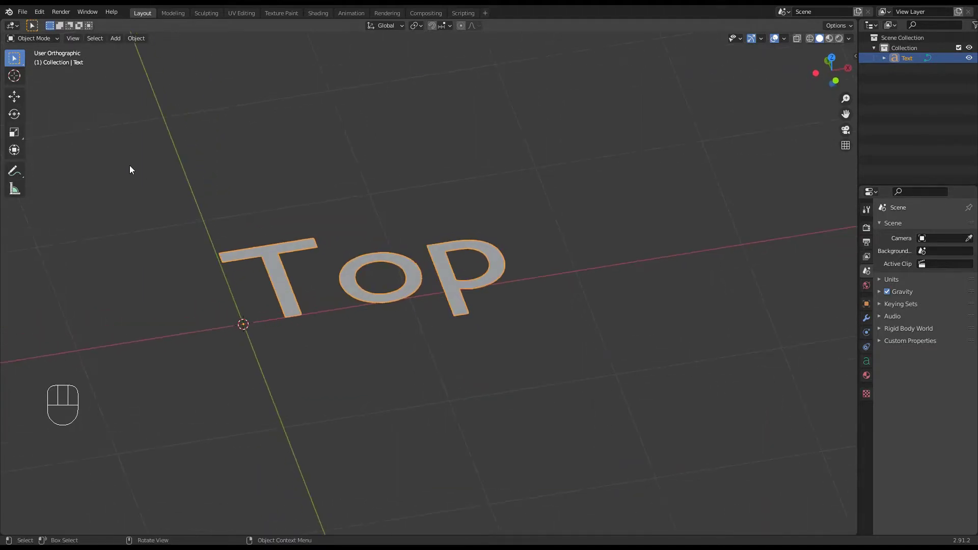
{"action": "key", "text": "Tab"}
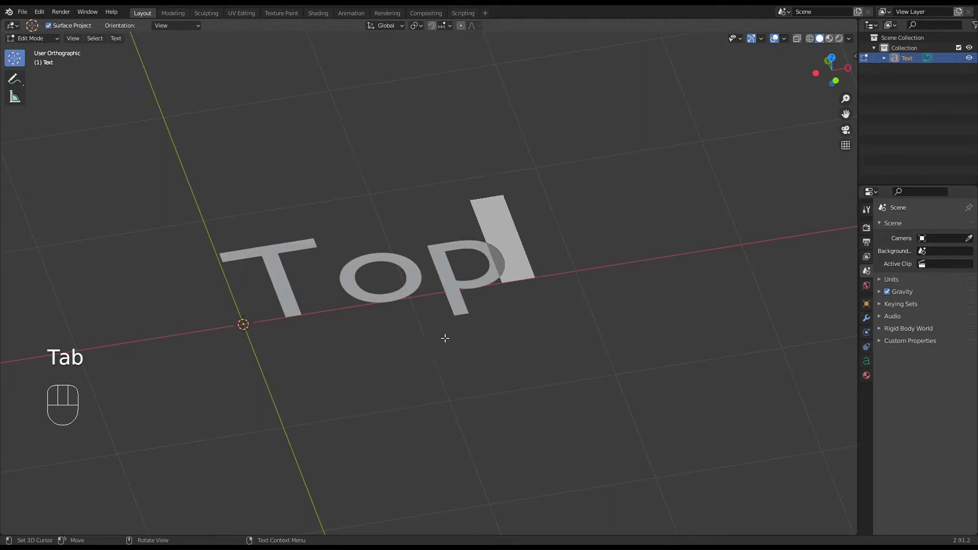
{"action": "key", "text": "Tab"}
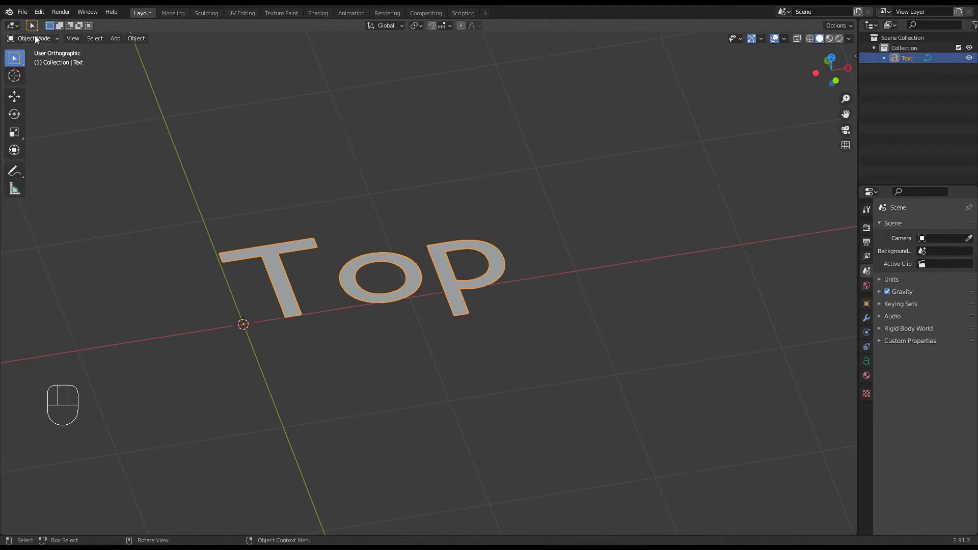
Step: Convert the TOP text object into a mesh via Object > Convert To > Mesh
{"action": "left_click_drag", "start_coordinate": [137, 42], "coordinate": [193, 307]}
{"action": "left_click_drag", "start_coordinate": [193, 308], "coordinate": [260, 323]}
{"action": "left_click", "coordinate": [261, 324]}
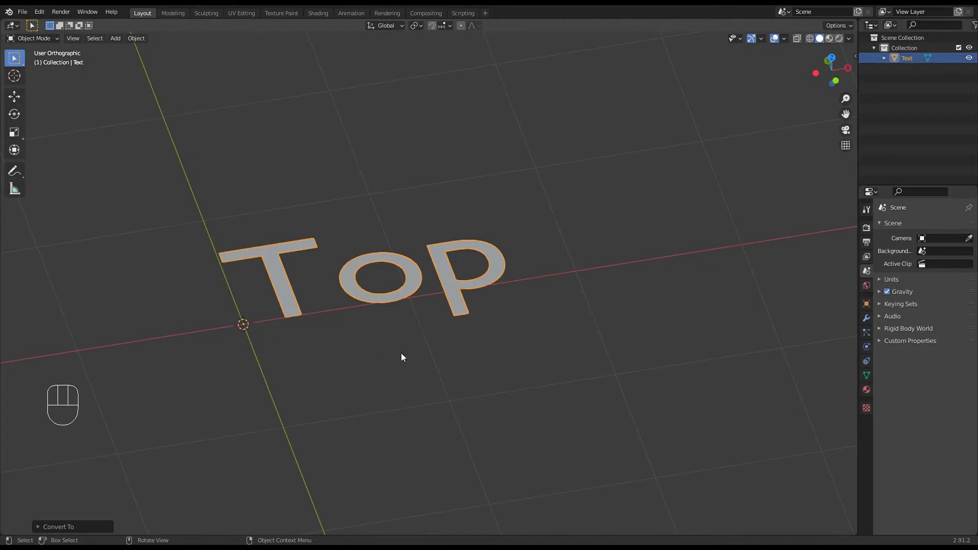
Step: In edit mode, select all the letter geometry and extrude it upward into tall walls
{"action": "key", "text": "Tab"}
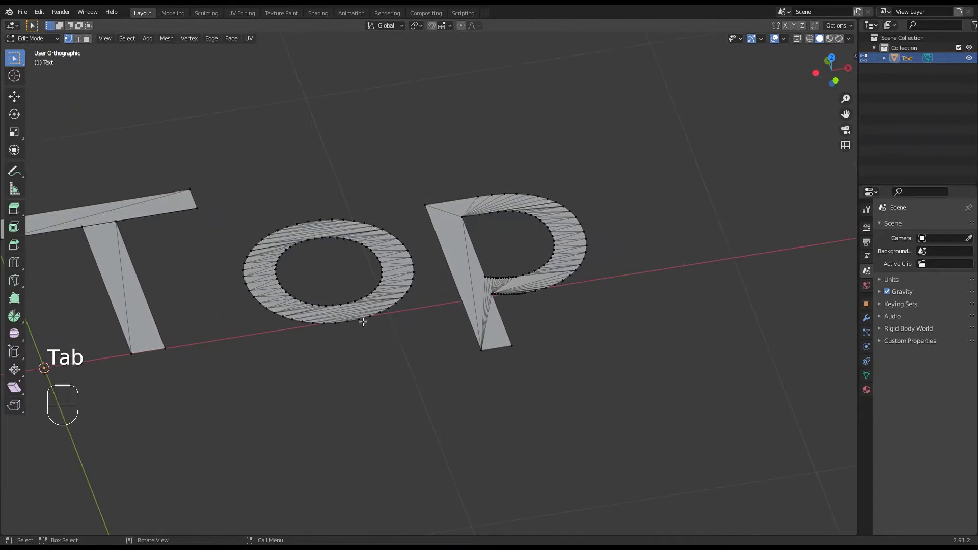
{"action": "left_click_drag", "start_coordinate": [360, 337], "coordinate": [446, 325]}
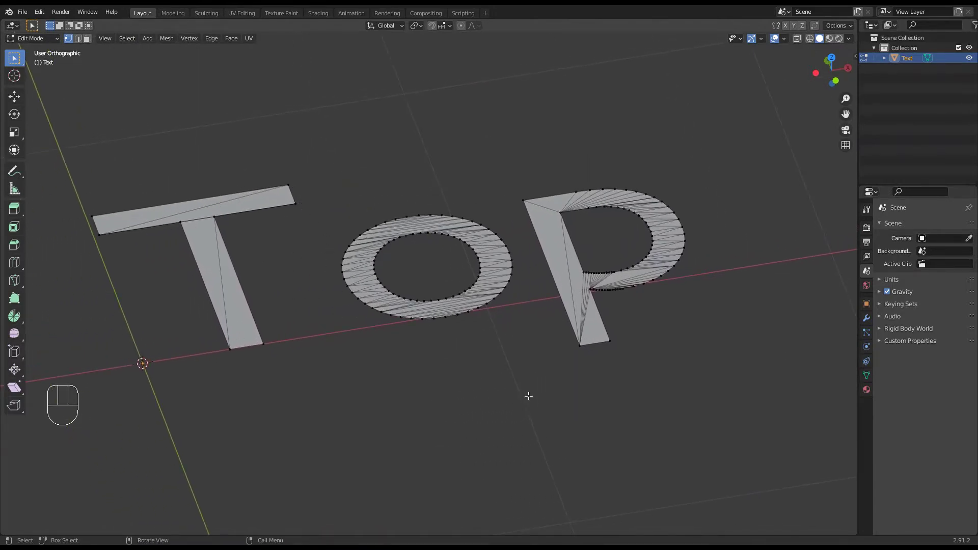
{"action": "left_click_drag", "start_coordinate": [509, 379], "coordinate": [506, 369]}
{"action": "middle_click", "coordinate": [483, 392]}
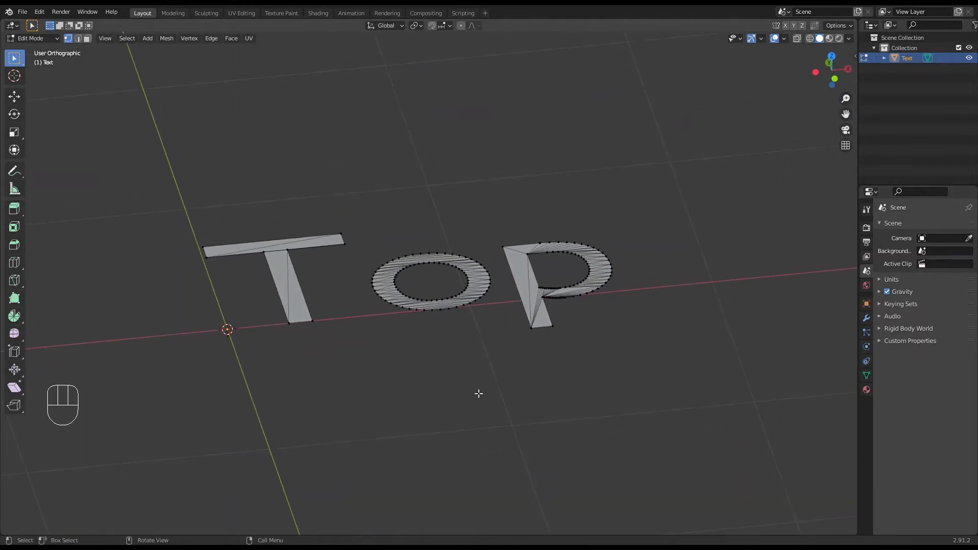
{"action": "key", "text": "a"}
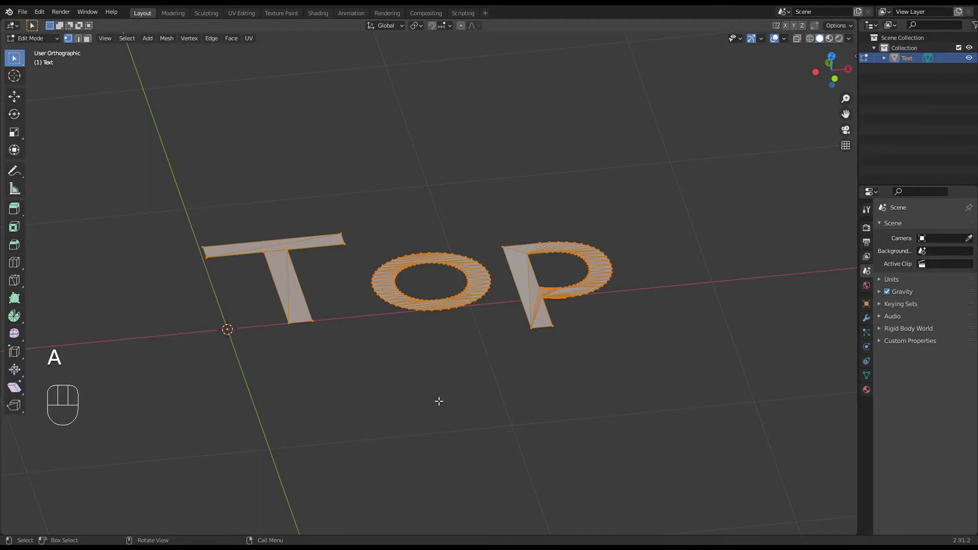
{"action": "key", "text": "e"}
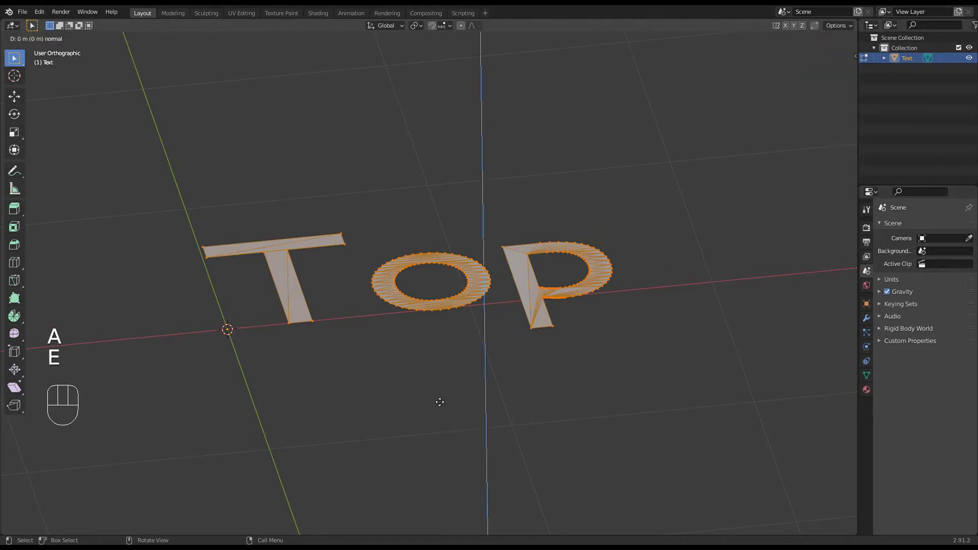
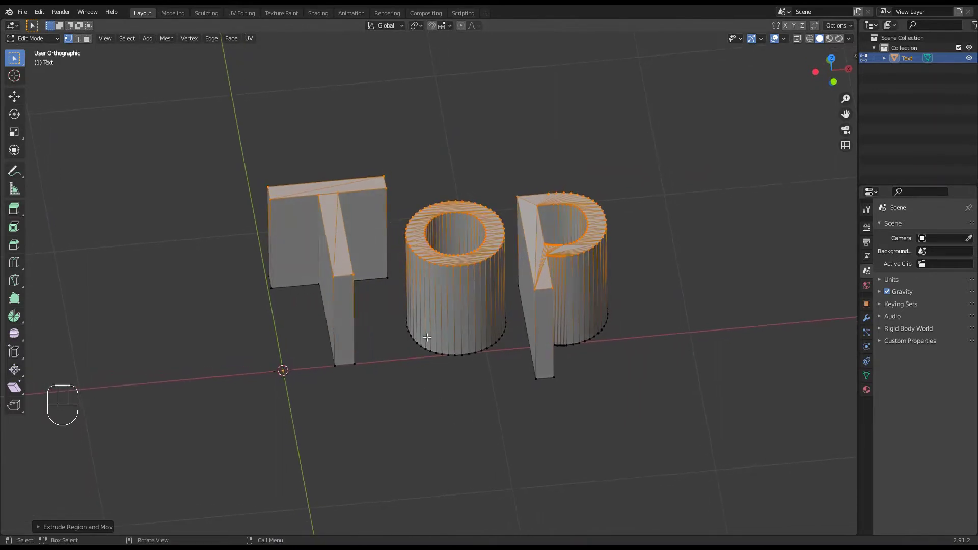
Step: View the solid letters in object mode, then re-enter edit mode with nothing selected
{"action": "key", "text": "Tab"}
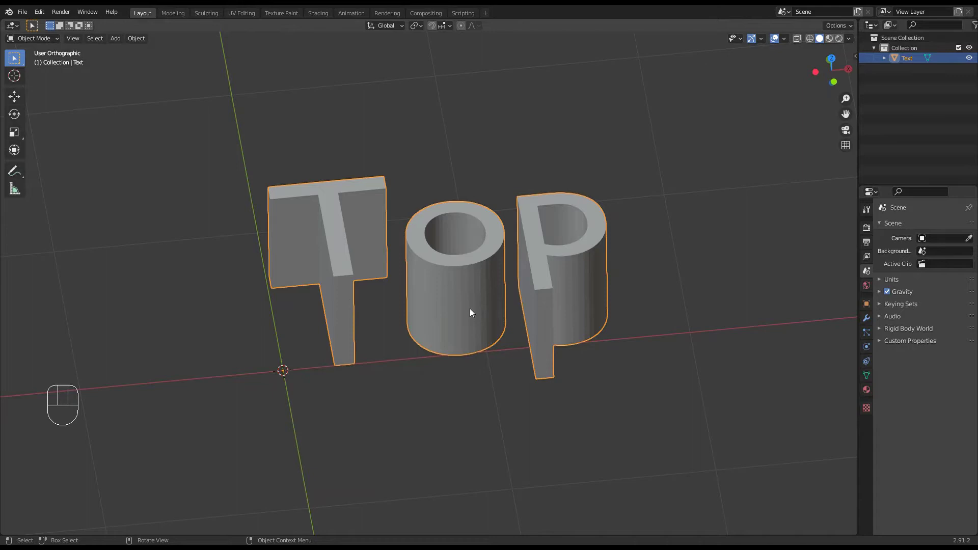
{"action": "key", "text": "Tab"}
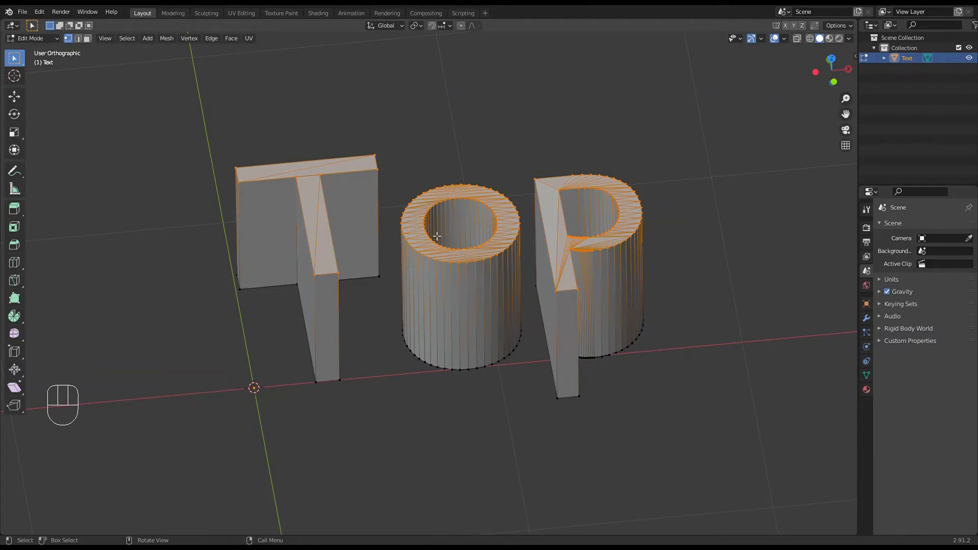
{"action": "left_click", "coordinate": [471, 407]}
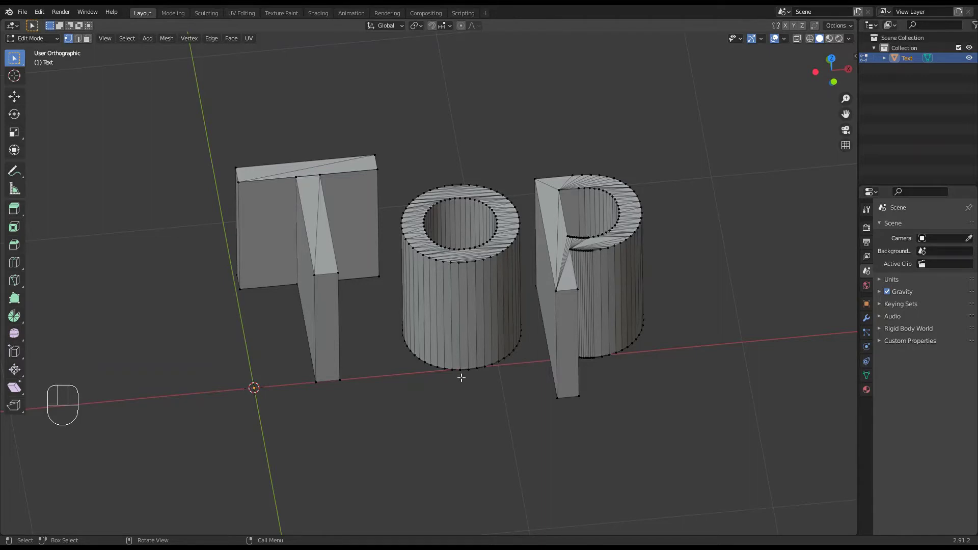
Step: Box-select the whole O letter and separate it into its own object
{"action": "key", "text": "z"}
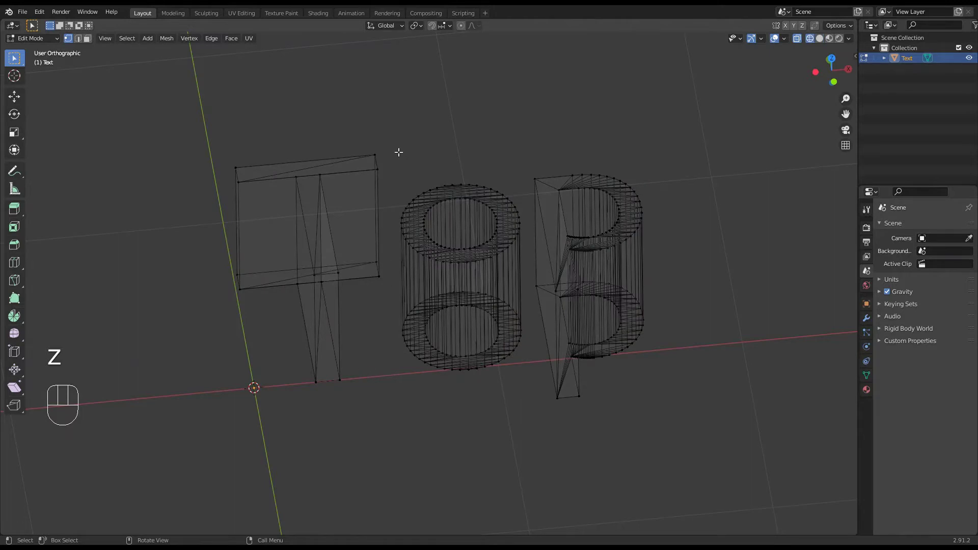
{"action": "key", "text": "b"}
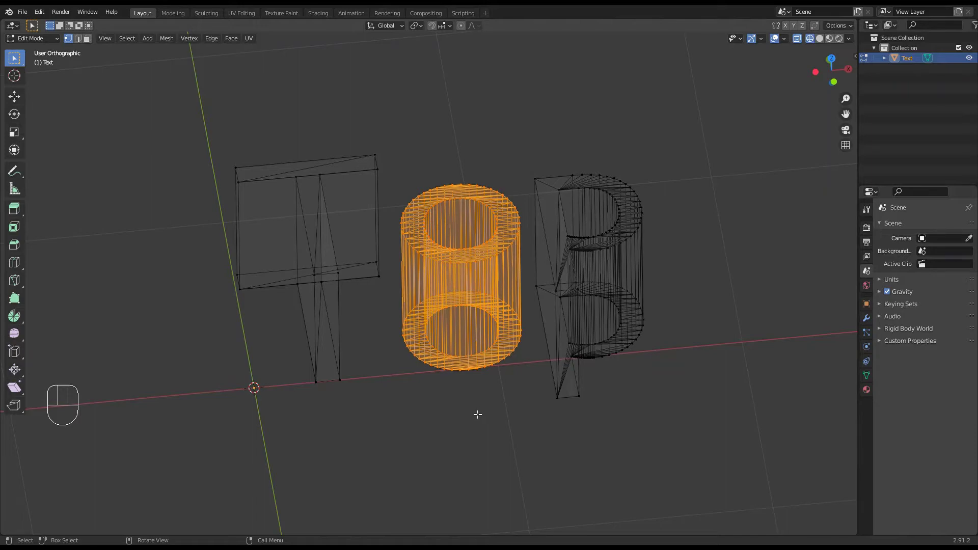
{"action": "key", "text": "p"}
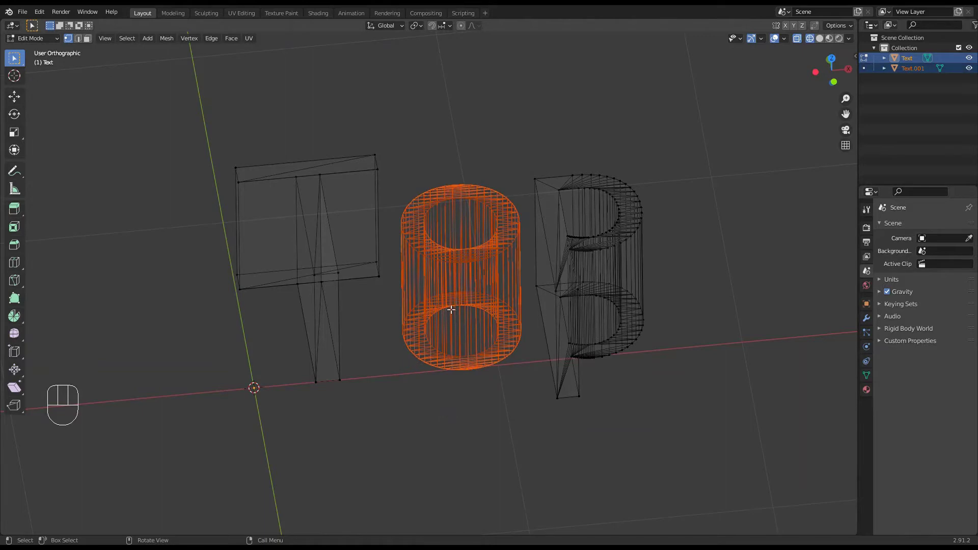
{"action": "left_click", "coordinate": [487, 408]}
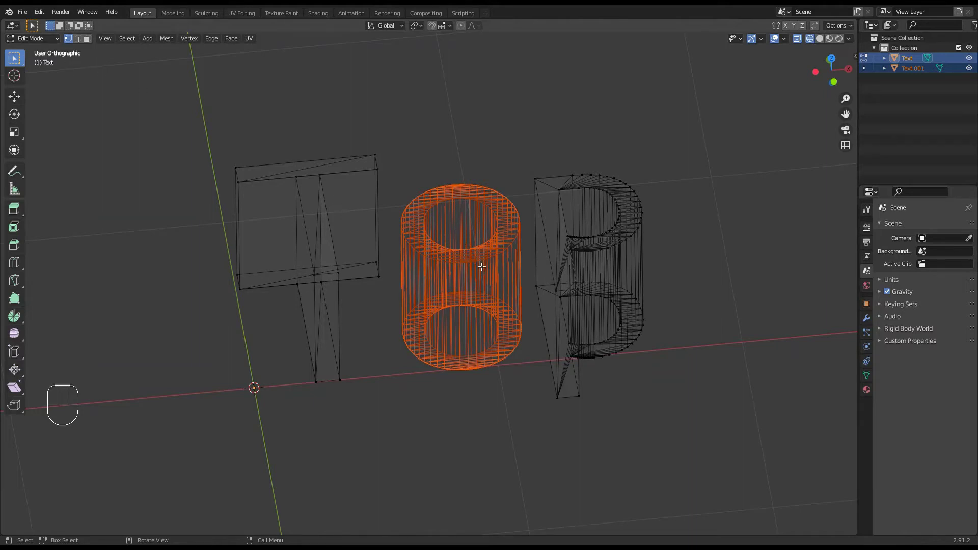
Step: Box-select the whole P letter and separate it into its own object
{"action": "left_click", "coordinate": [530, 137]}
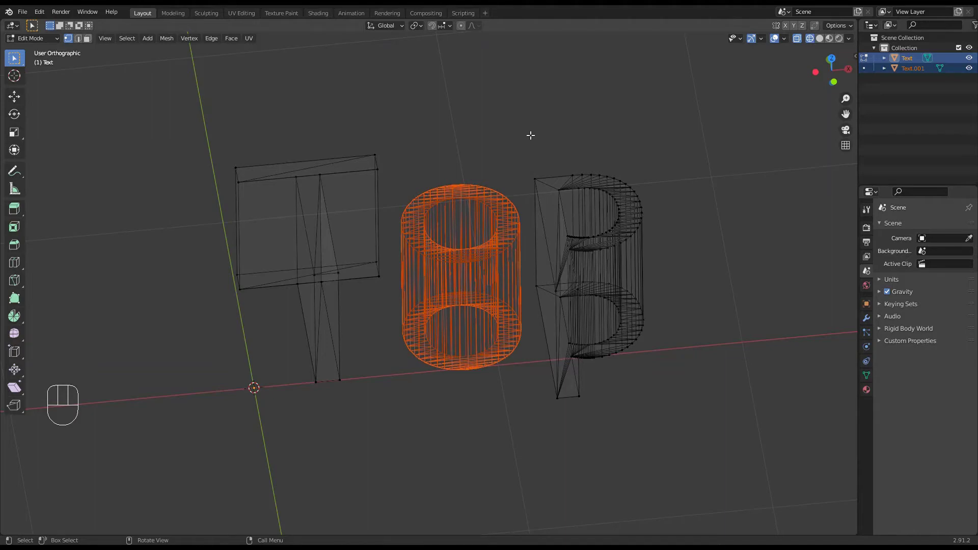
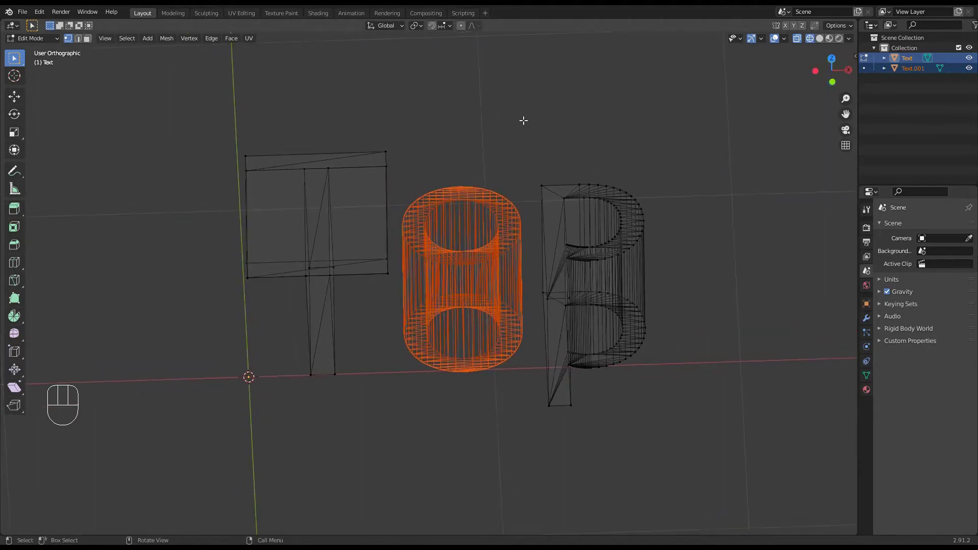
{"action": "key", "text": "b"}
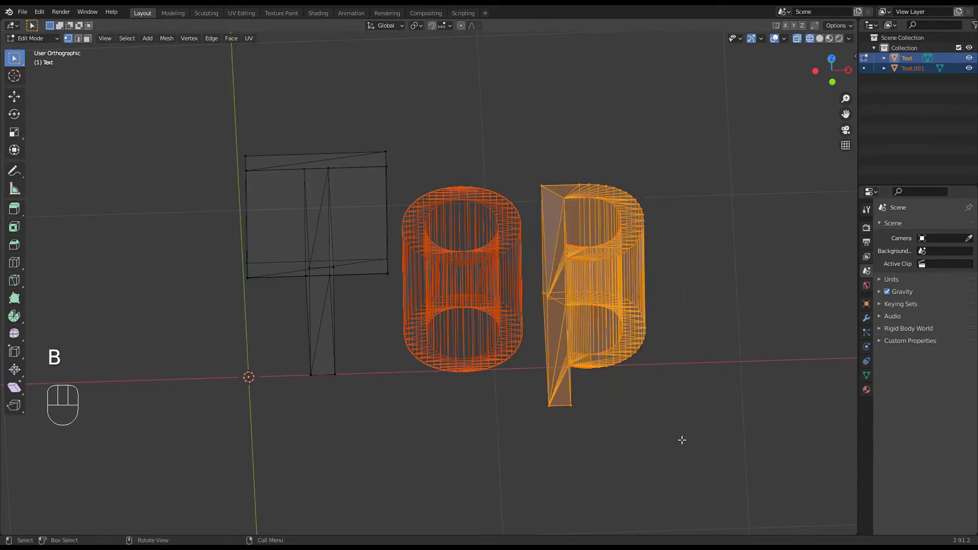
{"action": "middle_click", "coordinate": [699, 420]}
{"action": "key", "text": "p"}
{"action": "middle_click", "coordinate": [626, 398]}
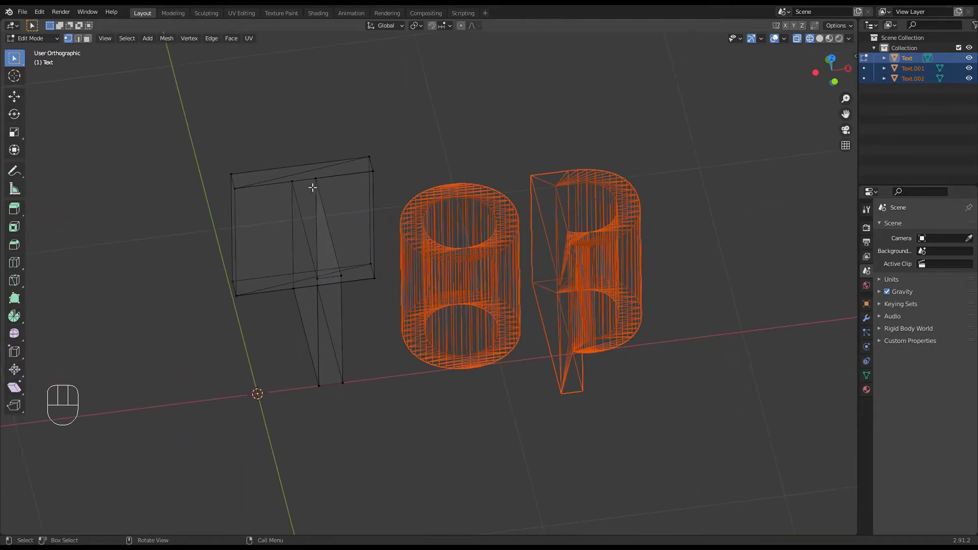
Step: Return to object mode and switch the viewport to solid shading
{"action": "key", "text": "Tab"}
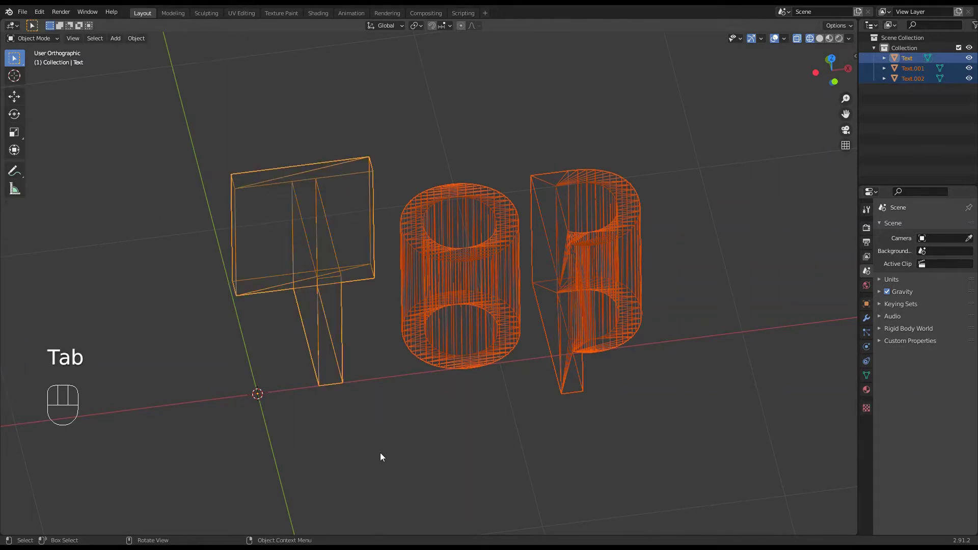
{"action": "key", "text": "z"}
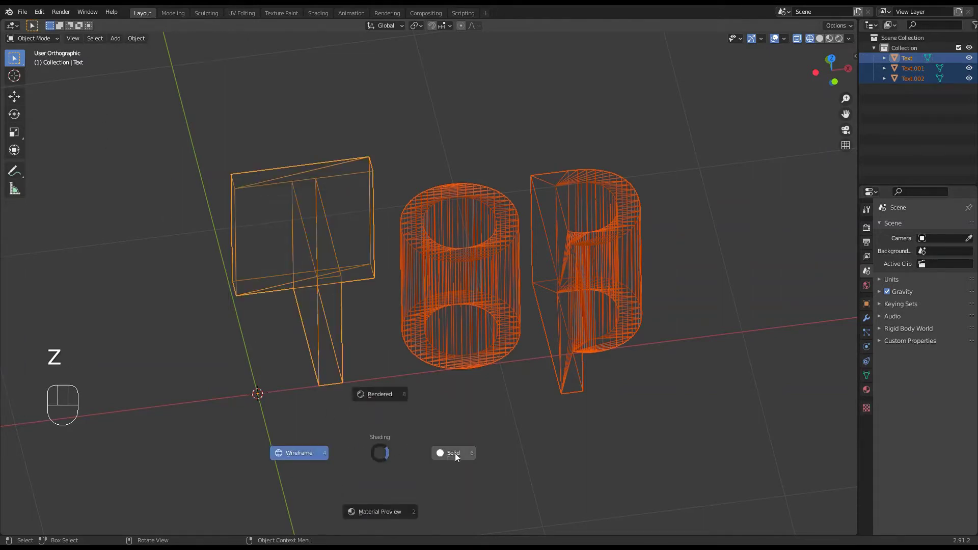
{"action": "left_click_drag", "start_coordinate": [561, 385], "coordinate": [550, 380]}
{"action": "left_click", "coordinate": [463, 293]}
{"action": "left_click", "coordinate": [575, 295]}
{"action": "left_click_drag", "start_coordinate": [459, 297], "coordinate": [431, 292]}
Step: Select the T, O and P letters in turn to confirm they are separate objects
{"action": "left_click", "coordinate": [331, 290]}
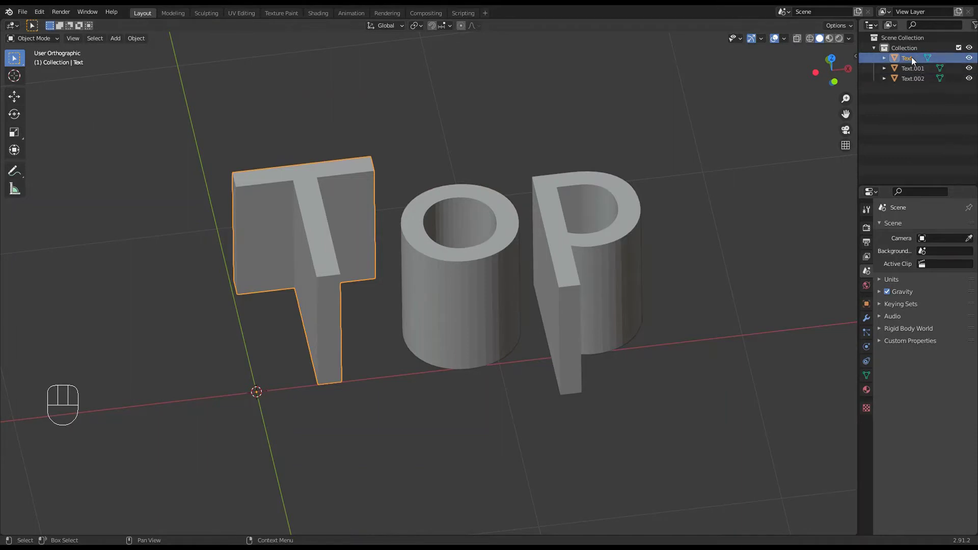
{"action": "left_click", "coordinate": [913, 71]}
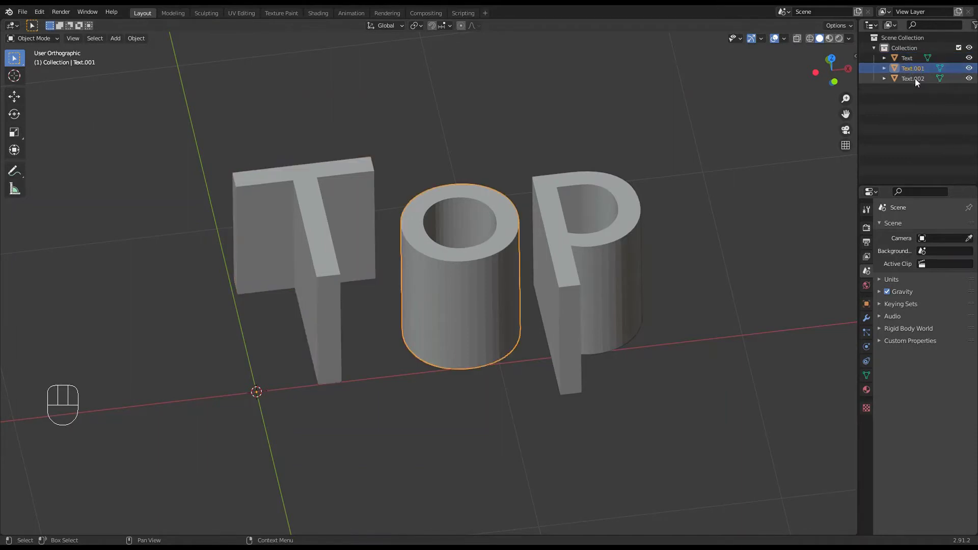
{"action": "left_click", "coordinate": [919, 83]}
{"action": "middle_click", "coordinate": [737, 286]}
{"action": "left_click", "coordinate": [450, 288]}
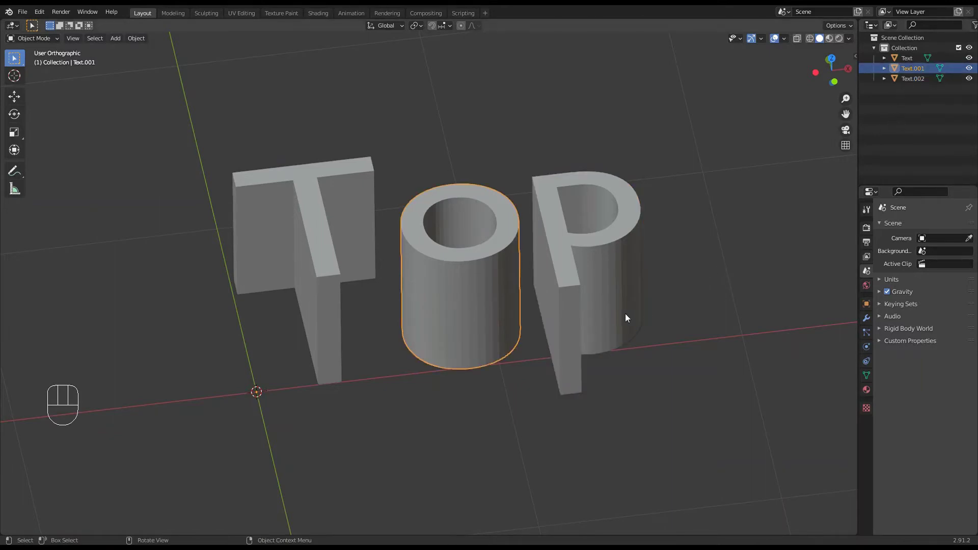
Step: Activate the Move tool and make the O letter the active object
{"action": "left_click_drag", "start_coordinate": [579, 321], "coordinate": [579, 323]}
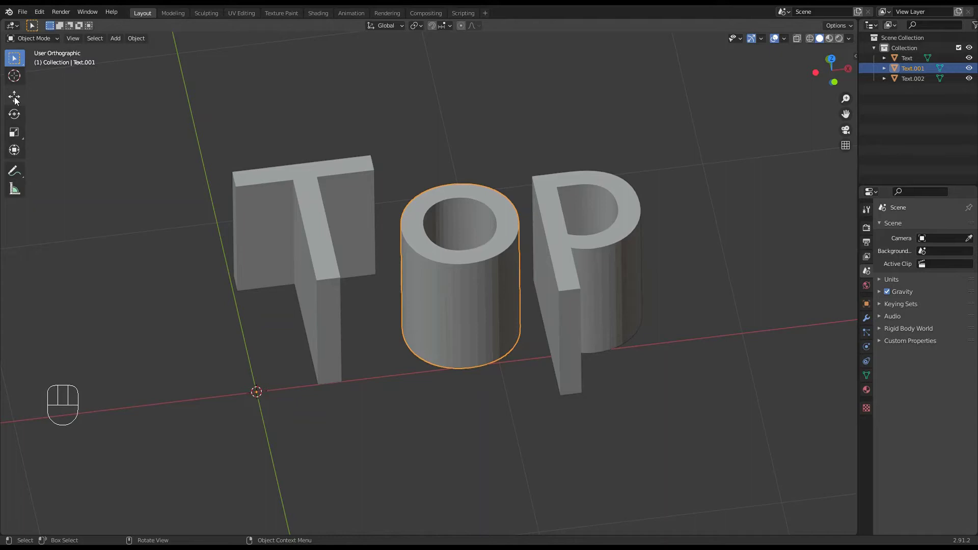
{"action": "left_click", "coordinate": [16, 101]}
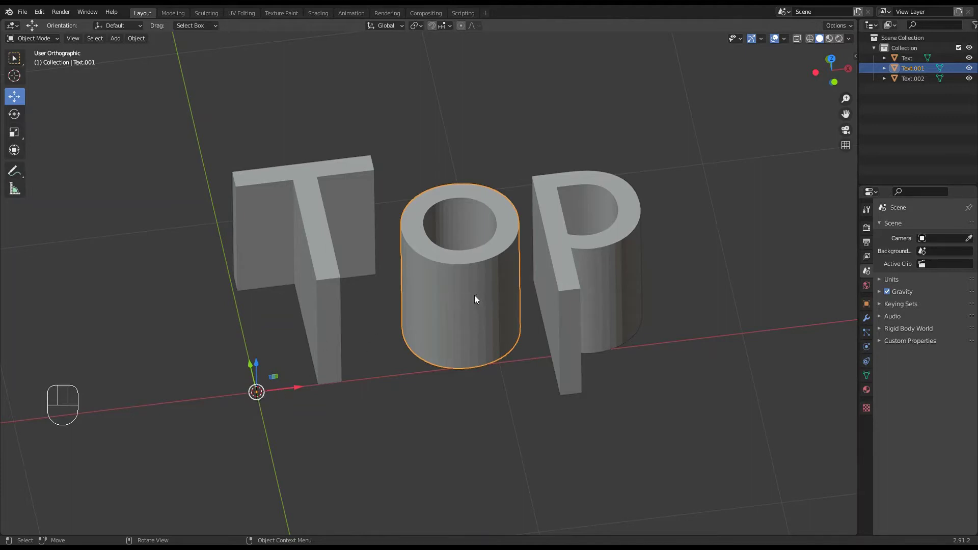
{"action": "left_click_drag", "start_coordinate": [491, 320], "coordinate": [489, 321]}
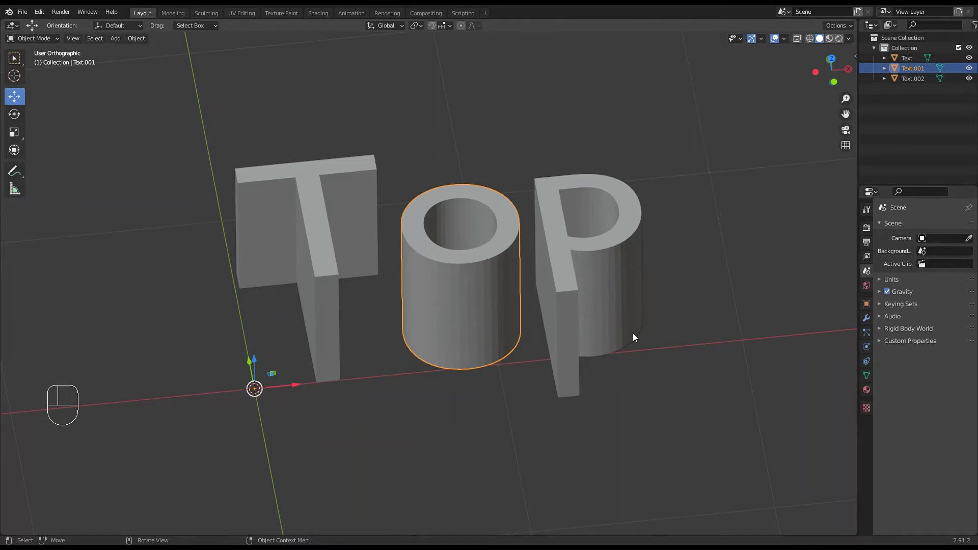
{"action": "left_click", "coordinate": [580, 286]}
{"action": "left_click", "coordinate": [488, 288]}
{"action": "left_click", "coordinate": [323, 301]}
{"action": "left_click", "coordinate": [451, 298]}
{"action": "left_click_drag", "start_coordinate": [558, 294], "coordinate": [508, 294]}
{"action": "left_click", "coordinate": [457, 304]}
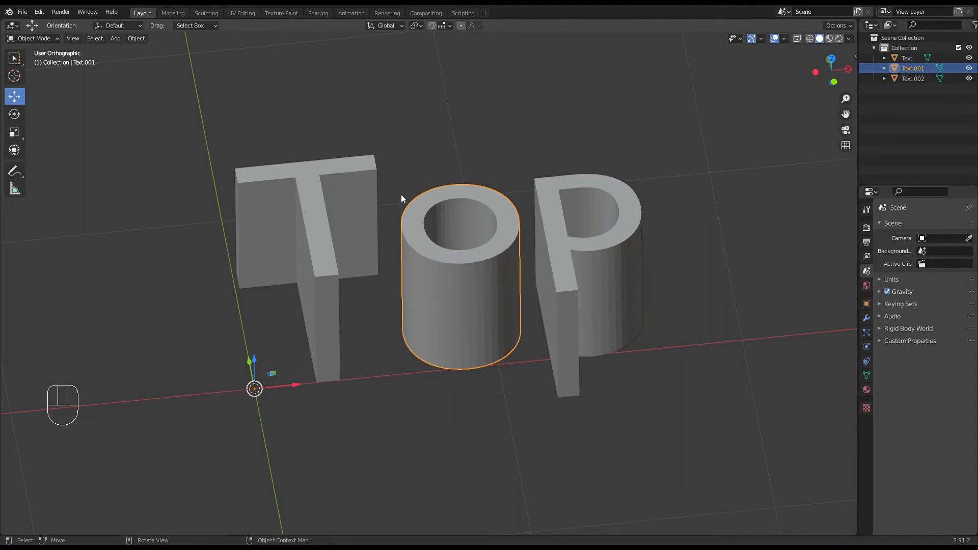
Step: Bring up Object > Set Origin with Origin to Center of Mass (Surface) highlighted
{"action": "left_click_drag", "start_coordinate": [130, 44], "coordinate": [277, 405]}
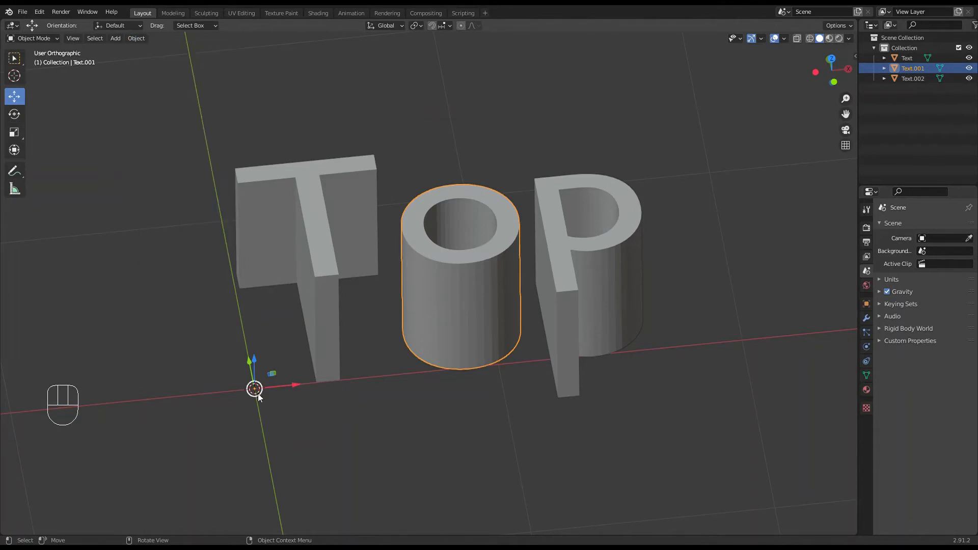
Step: Set the O's origin to its centre of mass and slide it left to overlap the T
{"action": "left_click_drag", "start_coordinate": [134, 45], "coordinate": [287, 106]}
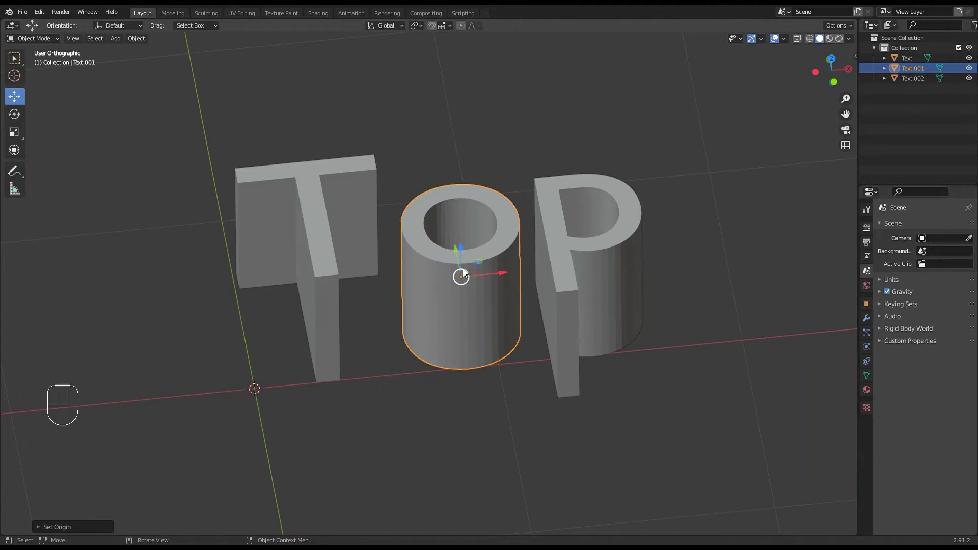
{"action": "left_click_drag", "start_coordinate": [475, 280], "coordinate": [474, 288]}
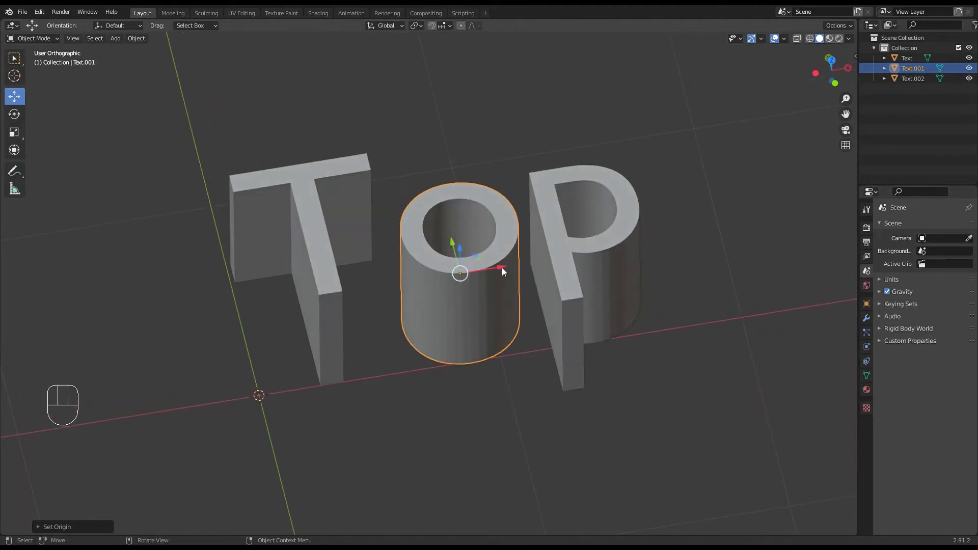
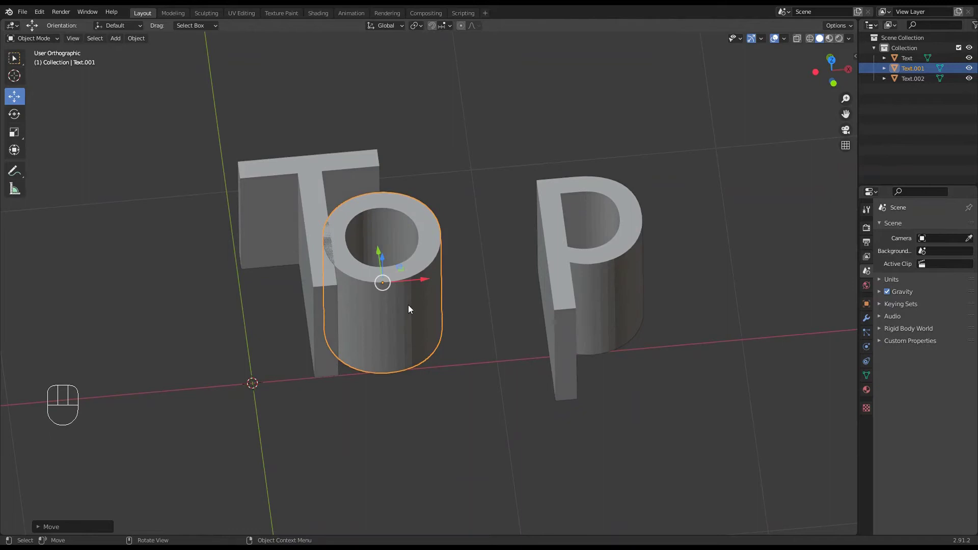
Step: Select the P and slide it left along X until it overlaps the O
{"action": "left_click", "coordinate": [565, 254]}
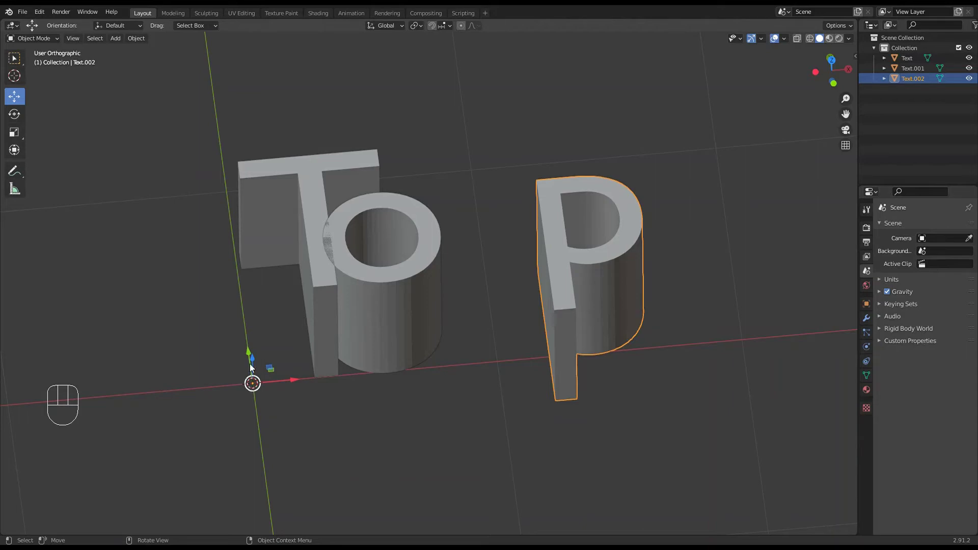
{"action": "left_click_drag", "start_coordinate": [141, 43], "coordinate": [265, 110]}
{"action": "left_click_drag", "start_coordinate": [630, 274], "coordinate": [511, 281]}
{"action": "left_click_drag", "start_coordinate": [582, 332], "coordinate": [576, 317]}
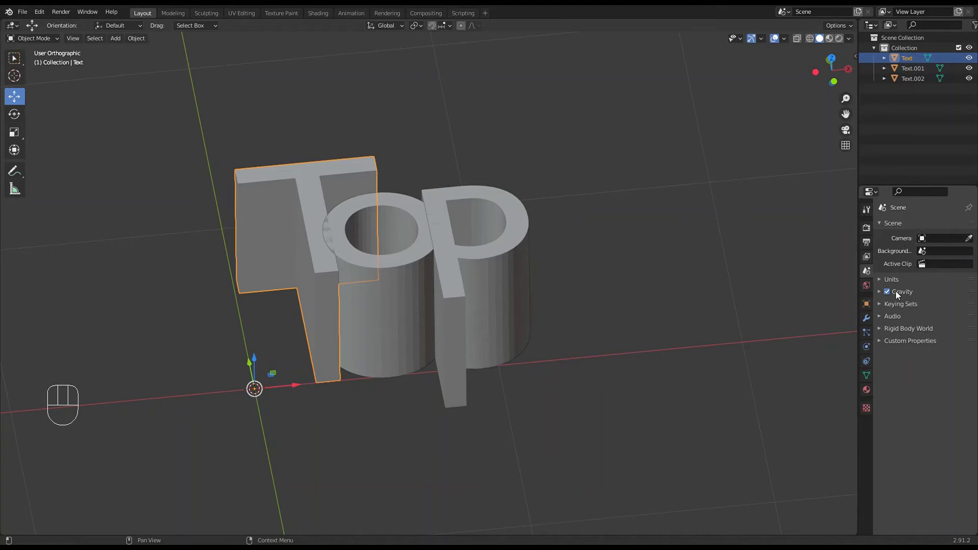
Step: Boolean-union the O (Text.001) into the T and apply the modifier
{"action": "left_click", "coordinate": [870, 324]}
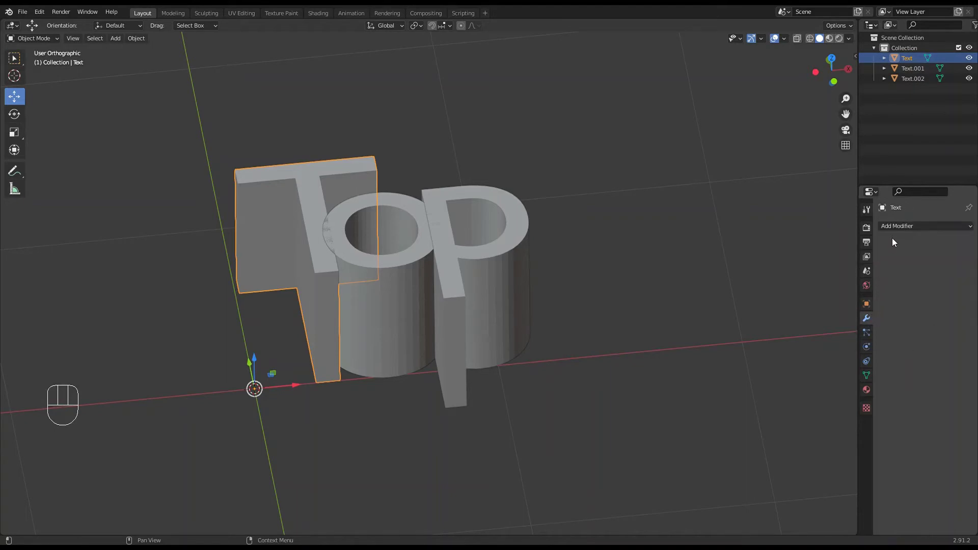
{"action": "left_click_drag", "start_coordinate": [895, 231], "coordinate": [779, 281]}
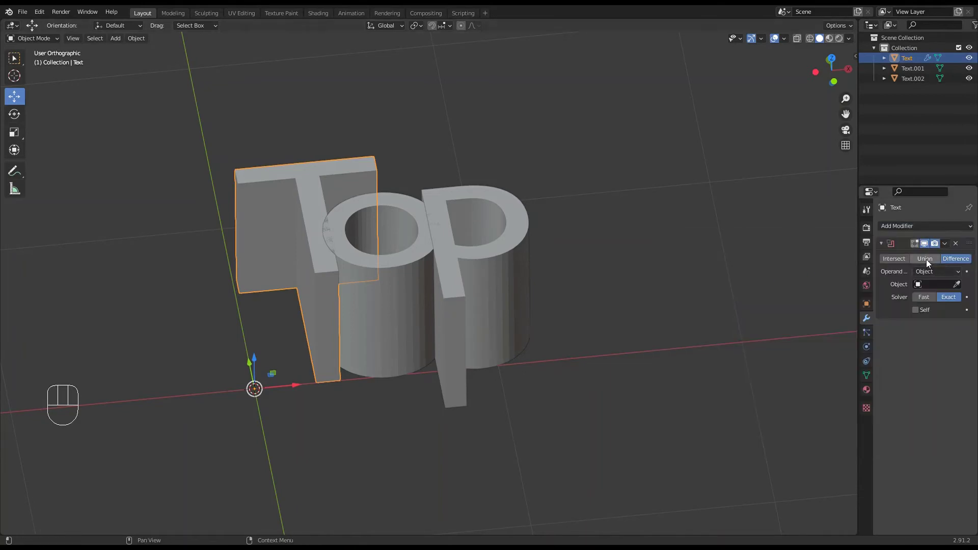
{"action": "left_click", "coordinate": [929, 263]}
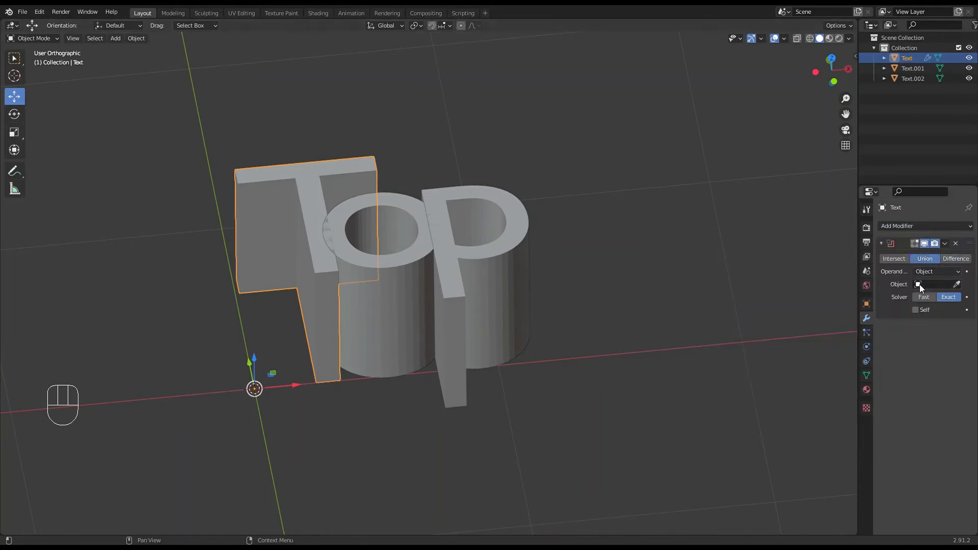
{"action": "left_click_drag", "start_coordinate": [921, 288], "coordinate": [889, 300]}
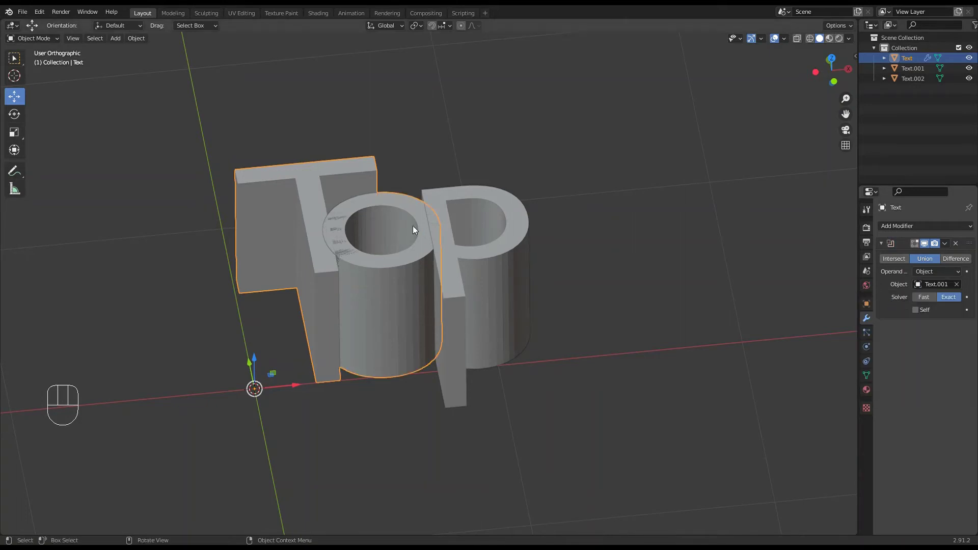
{"action": "left_click_drag", "start_coordinate": [951, 244], "coordinate": [912, 256]}
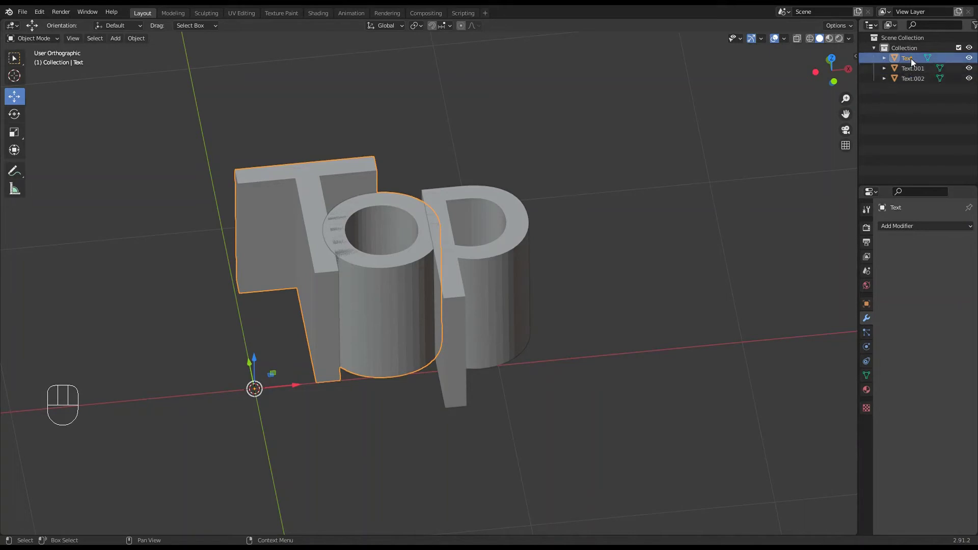
Step: Boolean-union the P (Text.002) into the T and apply it, leaving one fused solid
{"action": "left_click_drag", "start_coordinate": [909, 231], "coordinate": [771, 280]}
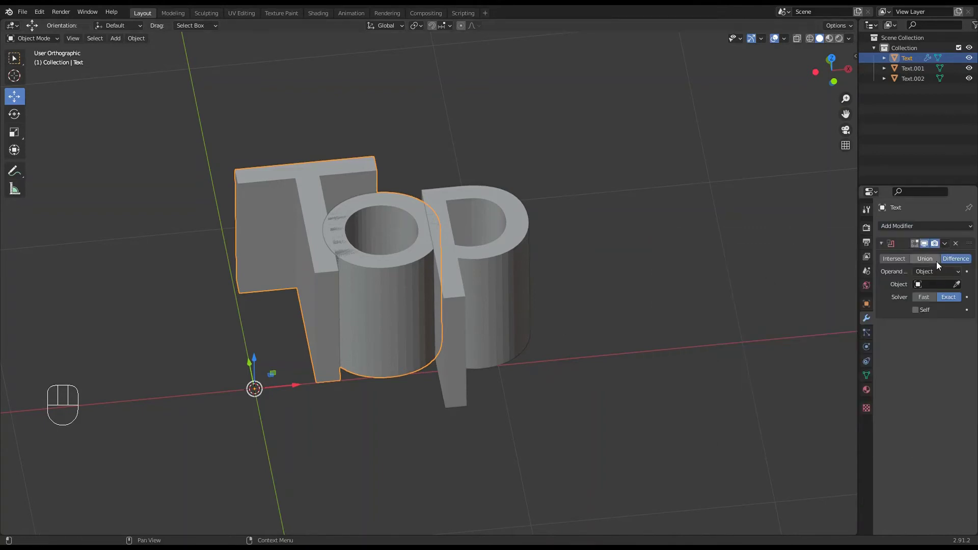
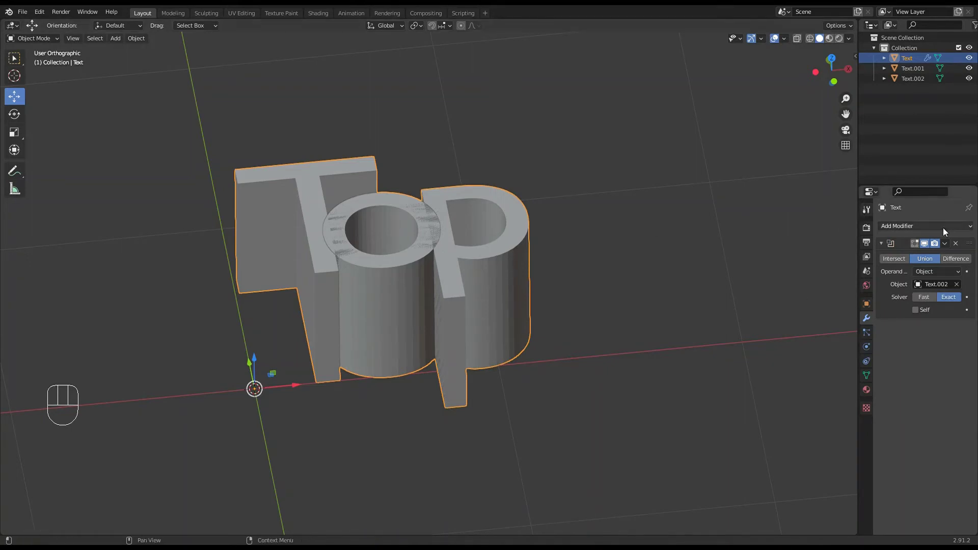
{"action": "left_click_drag", "start_coordinate": [952, 246], "coordinate": [901, 256]}
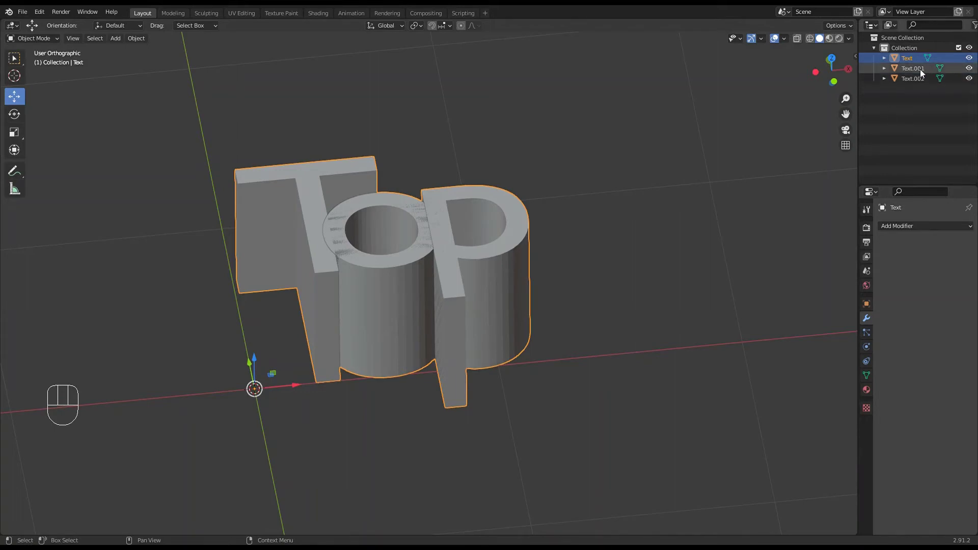
Step: Move the leftover P aside and hide the separate O and P objects
{"action": "left_click", "coordinate": [917, 83]}
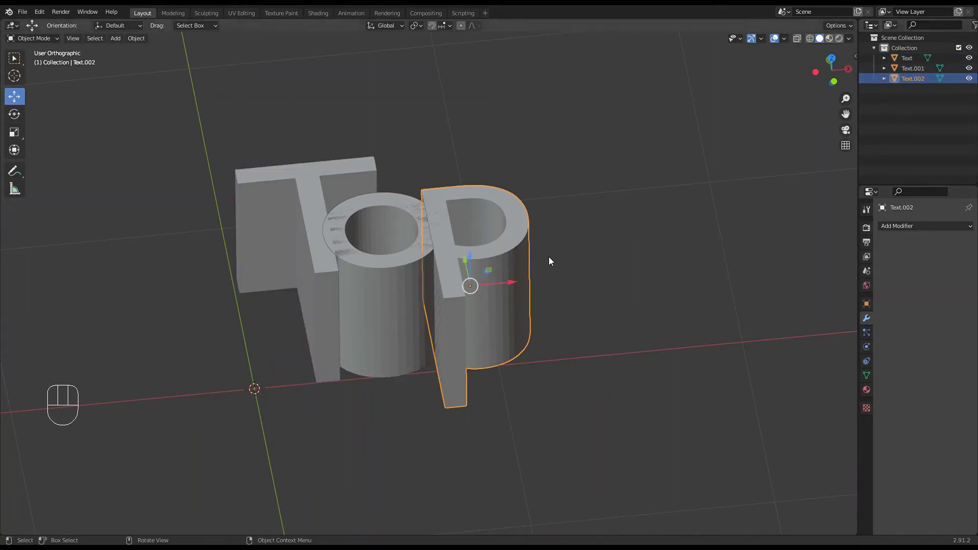
{"action": "left_click_drag", "start_coordinate": [517, 284], "coordinate": [684, 271]}
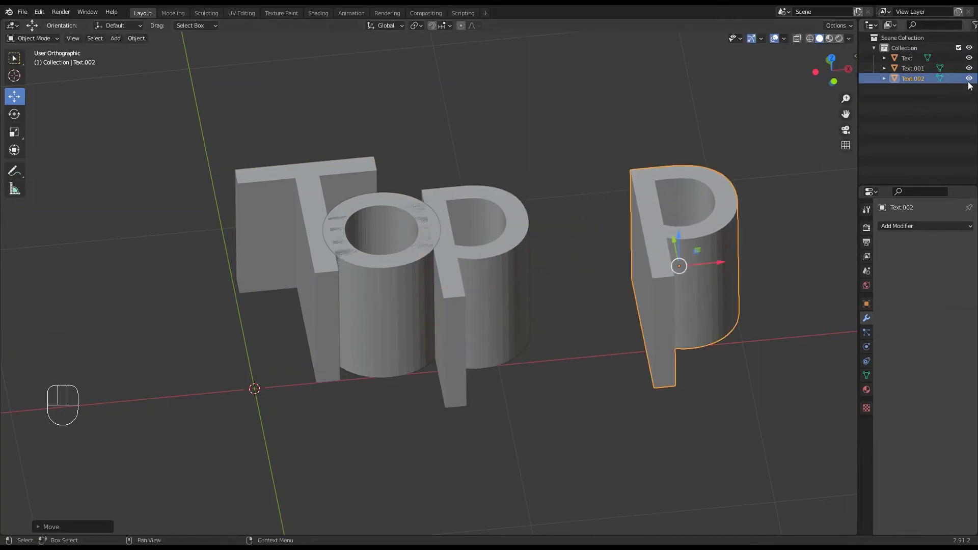
{"action": "left_click", "coordinate": [974, 83]}
{"action": "left_click", "coordinate": [973, 73]}
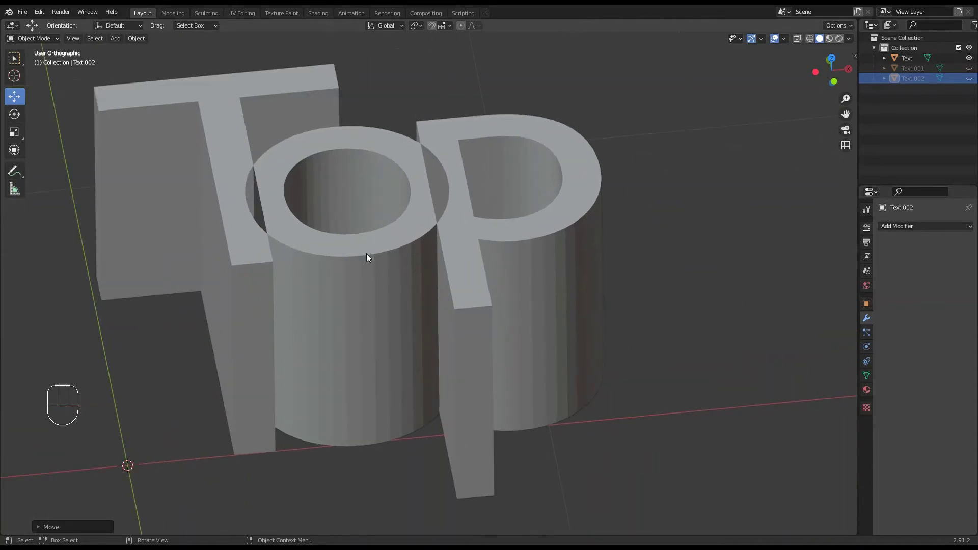
Step: Inspect the fused TOP letters in wireframe from several angles, then return to solid shading
{"action": "left_click_drag", "start_coordinate": [475, 251], "coordinate": [473, 280]}
{"action": "left_click_drag", "start_coordinate": [417, 260], "coordinate": [478, 252]}
{"action": "left_click_drag", "start_coordinate": [462, 269], "coordinate": [462, 244]}
{"action": "key", "text": "z"}
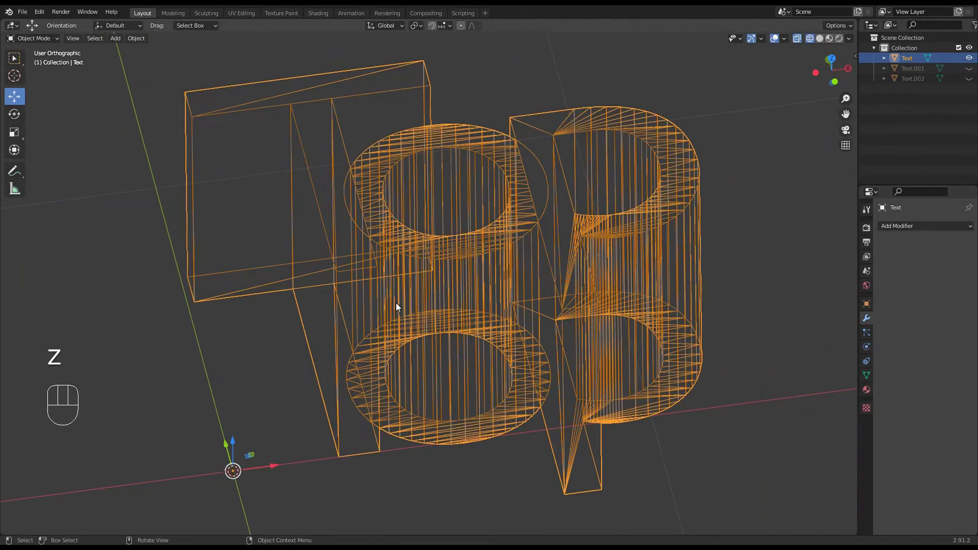
{"action": "left_click_drag", "start_coordinate": [424, 302], "coordinate": [405, 299]}
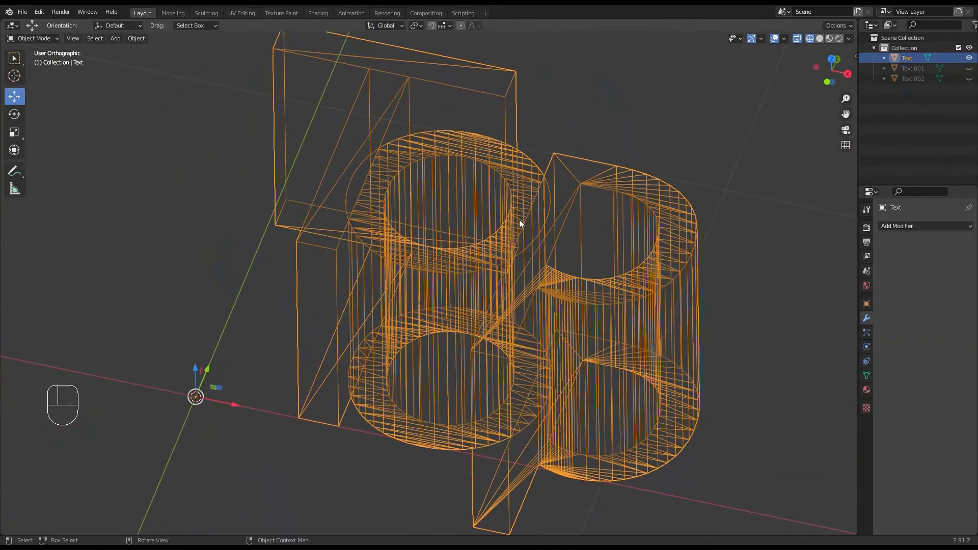
{"action": "left_click_drag", "start_coordinate": [403, 249], "coordinate": [437, 238]}
{"action": "left_click_drag", "start_coordinate": [373, 257], "coordinate": [350, 295]}
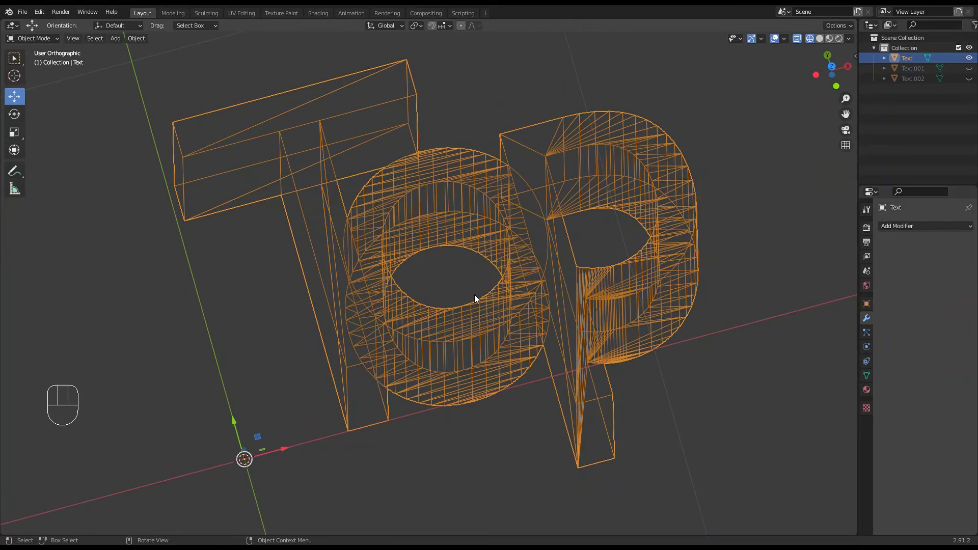
{"action": "key", "text": "z"}
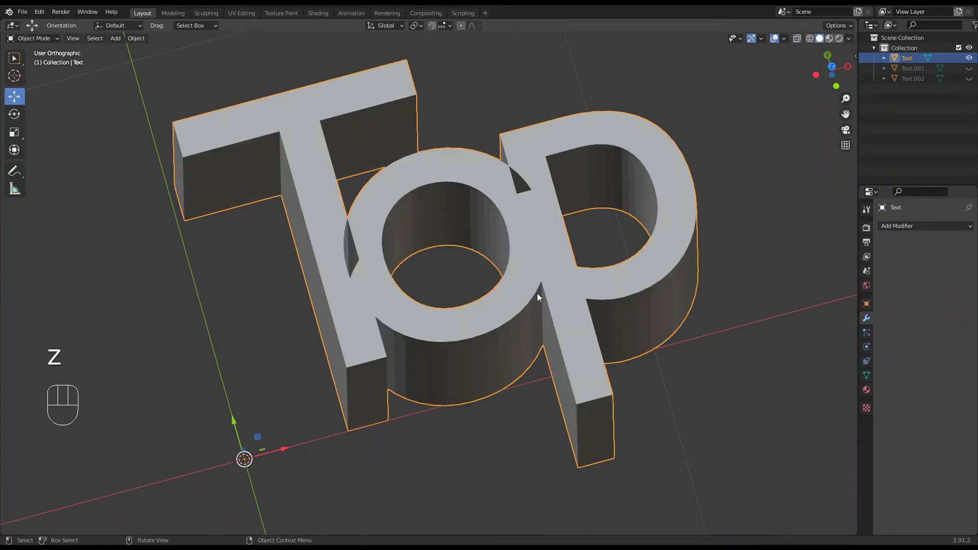
{"action": "left_click_drag", "start_coordinate": [530, 289], "coordinate": [531, 258]}
{"action": "left_click_drag", "start_coordinate": [494, 263], "coordinate": [462, 228]}
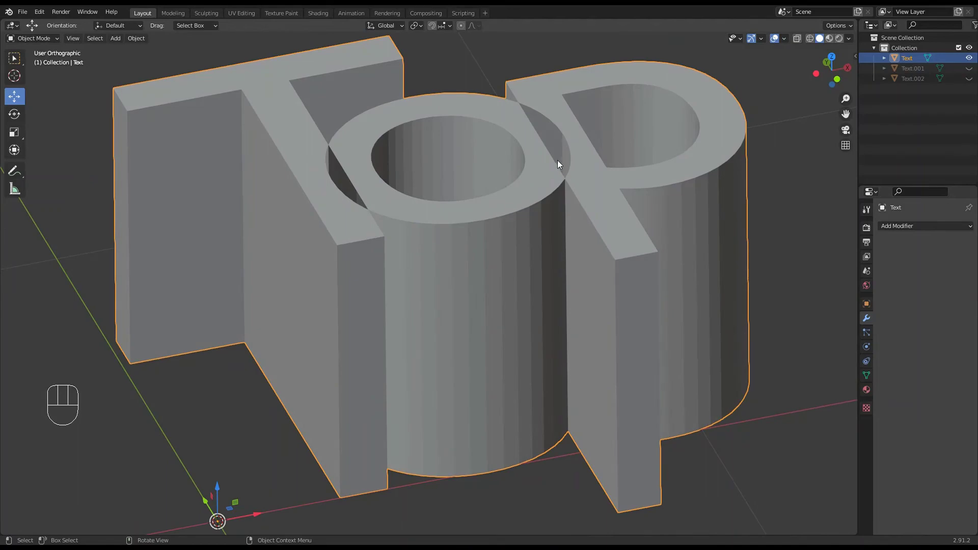
{"action": "left_click_drag", "start_coordinate": [559, 163], "coordinate": [565, 181]}
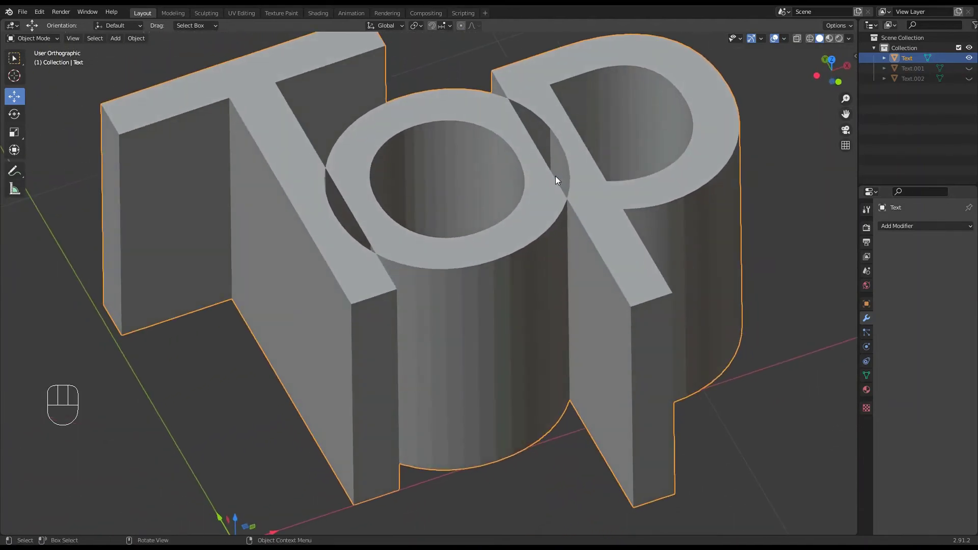
{"action": "left_click_drag", "start_coordinate": [350, 223], "coordinate": [340, 124]}
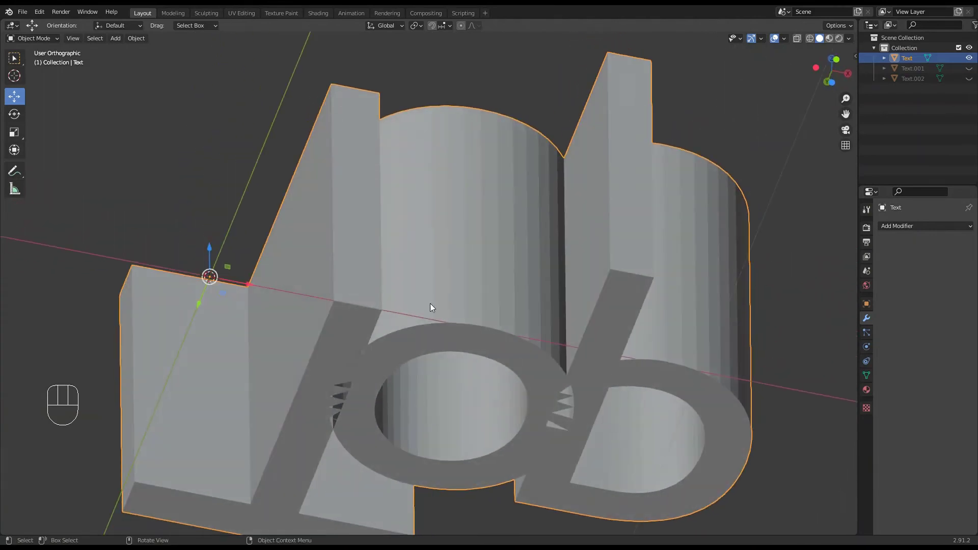
{"action": "left_click_drag", "start_coordinate": [507, 238], "coordinate": [506, 337]}
{"action": "left_click_drag", "start_coordinate": [536, 360], "coordinate": [536, 356]}
{"action": "left_click_drag", "start_coordinate": [534, 346], "coordinate": [526, 339]}
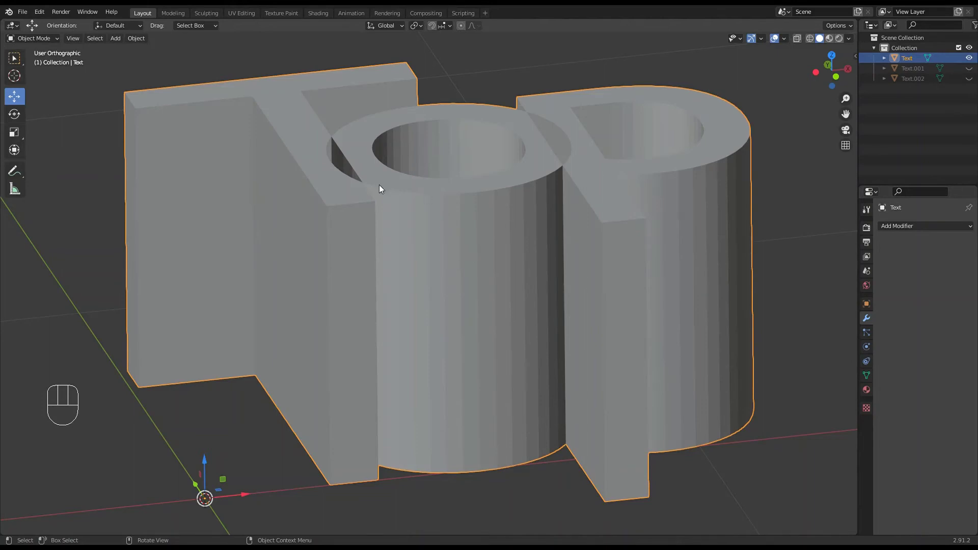
{"action": "left_click_drag", "start_coordinate": [419, 206], "coordinate": [412, 201]}
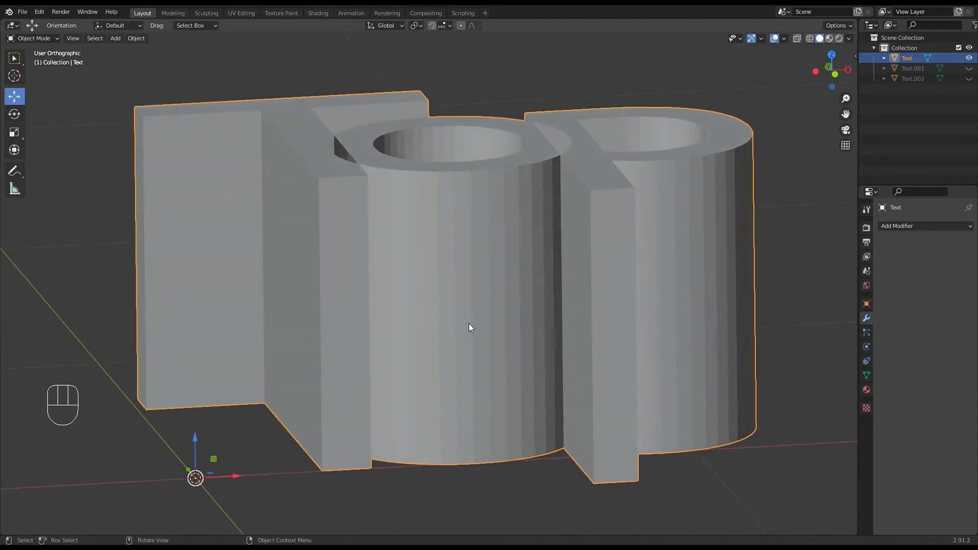
{"action": "left_click_drag", "start_coordinate": [468, 325], "coordinate": [473, 320]}
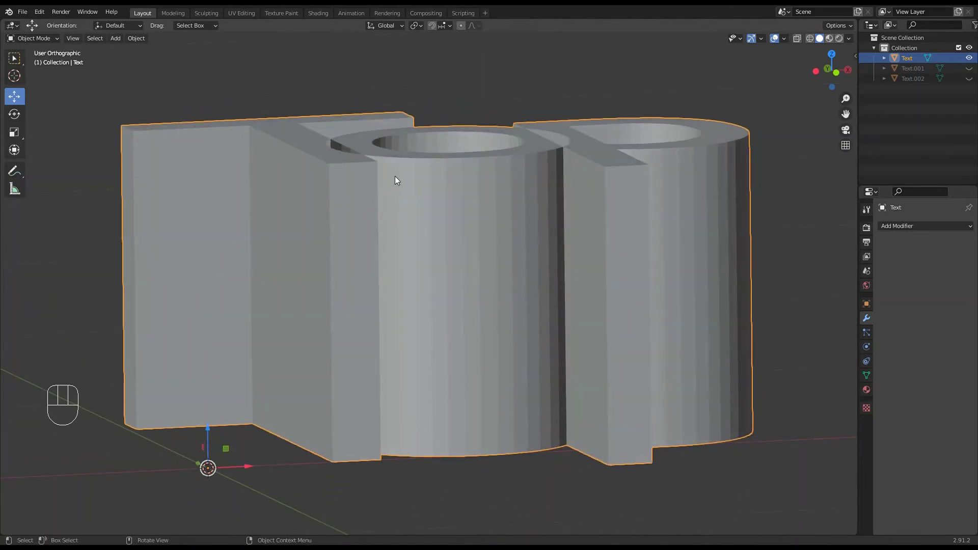
{"action": "left_click_drag", "start_coordinate": [455, 245], "coordinate": [434, 267]}
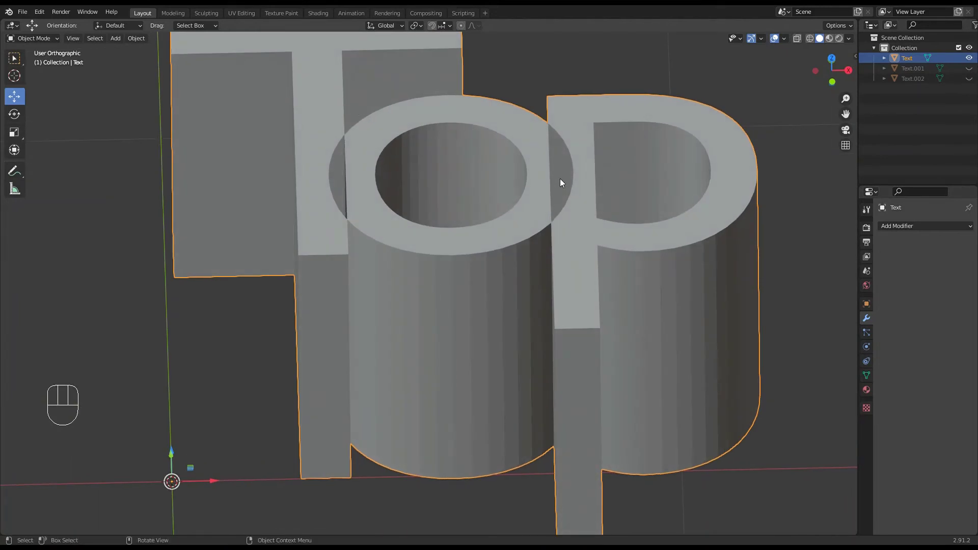
{"action": "left_click_drag", "start_coordinate": [569, 248], "coordinate": [573, 215]}
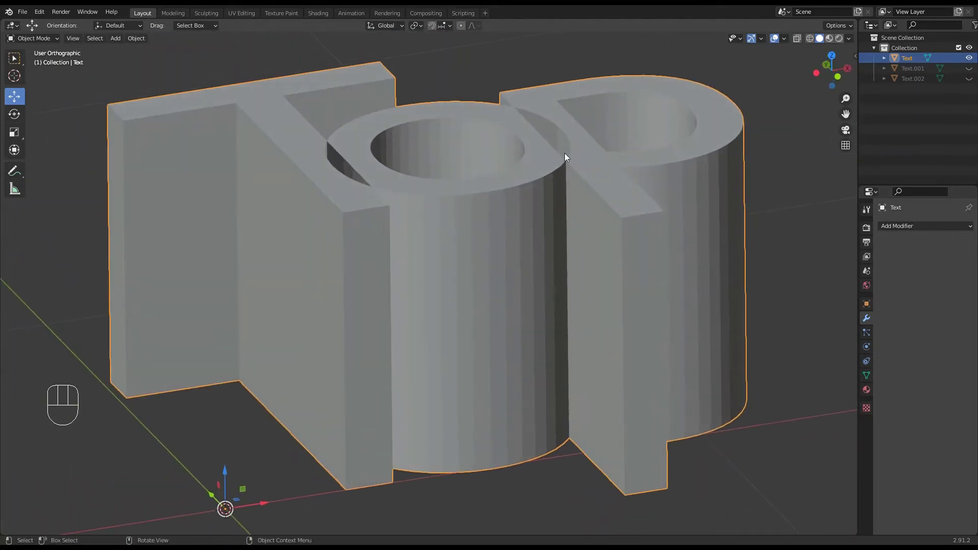
{"action": "left_click_drag", "start_coordinate": [594, 161], "coordinate": [587, 109]}
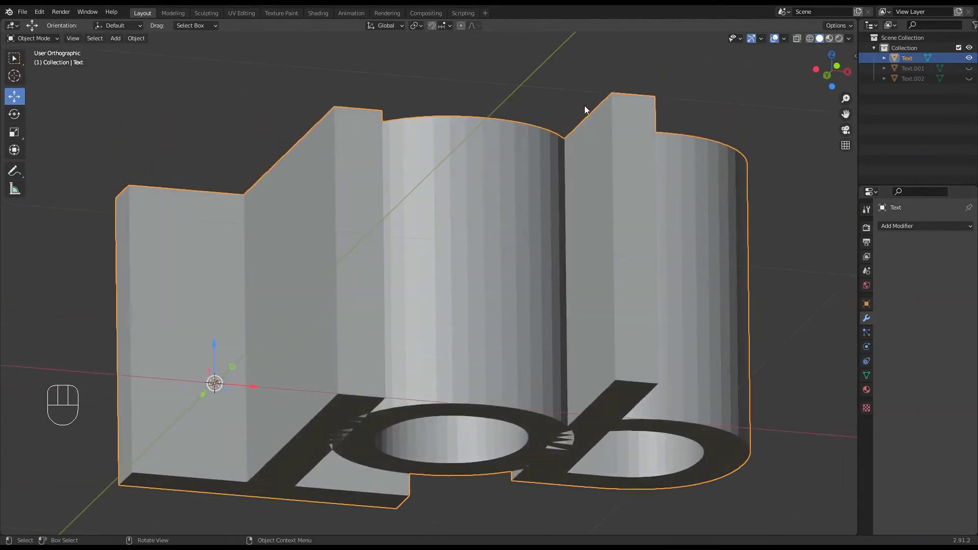
{"action": "left_click_drag", "start_coordinate": [444, 438], "coordinate": [463, 430]}
{"action": "left_click_drag", "start_coordinate": [484, 366], "coordinate": [482, 383]}
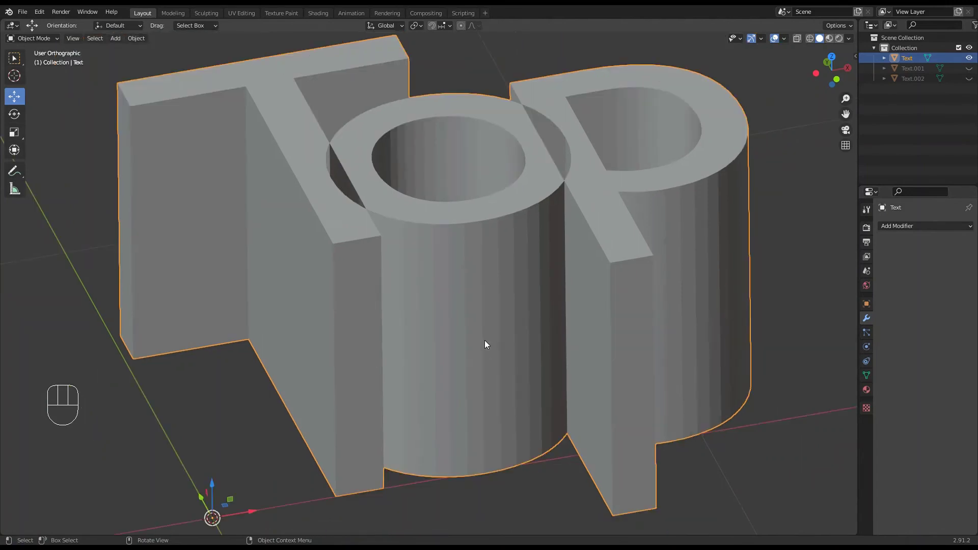
Step: Enter Edit Mode on the fused mesh, select all, attempt a face fill that is refused
{"action": "key", "text": "Tab"}
{"action": "key", "text": "a"}
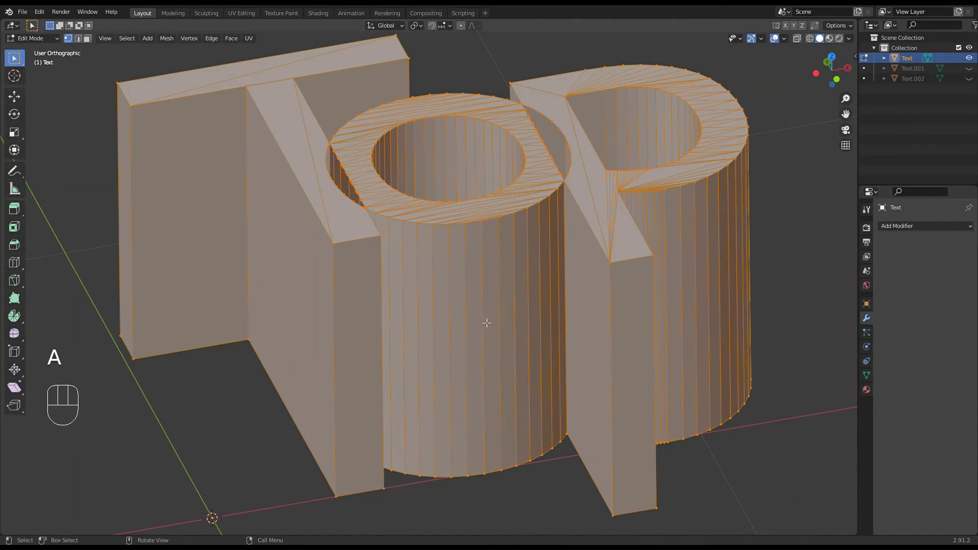
{"action": "key", "text": "f"}
{"action": "key", "text": "f"}
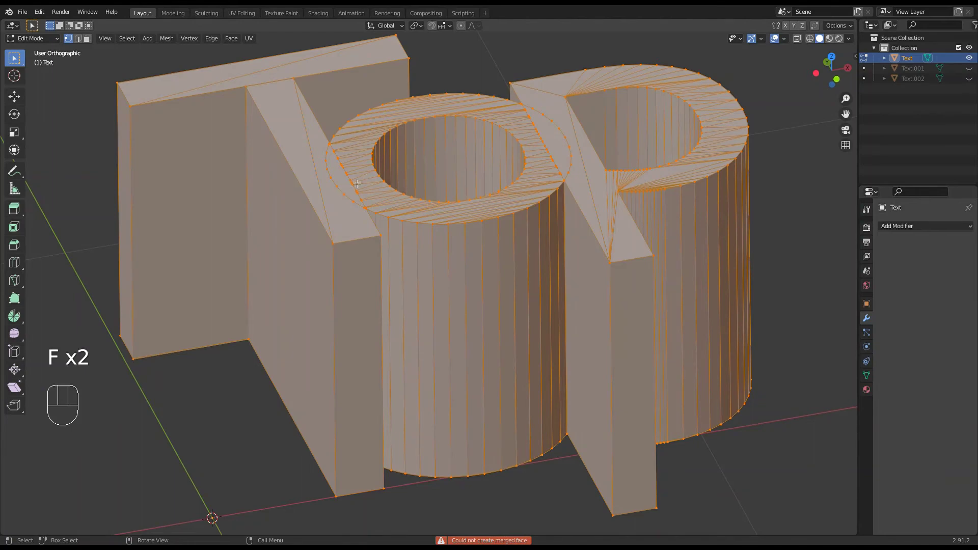
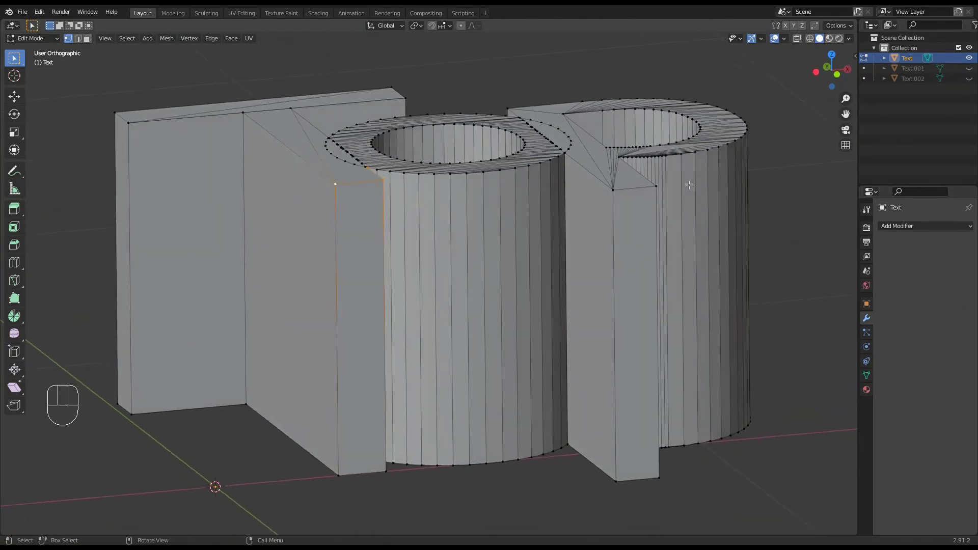
Step: From the front view with X-ray on, box-select the vertices along the letters' tops
{"action": "key", "text": "z"}
{"action": "left_click_drag", "start_coordinate": [458, 229], "coordinate": [420, 197]}
{"action": "key", "text": "b"}
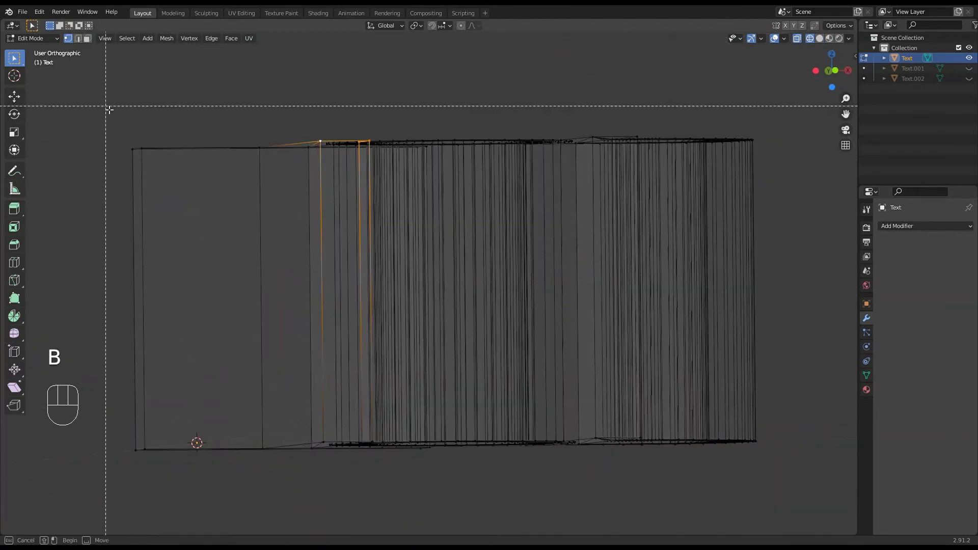
{"action": "left_click_drag", "start_coordinate": [473, 224], "coordinate": [488, 243]}
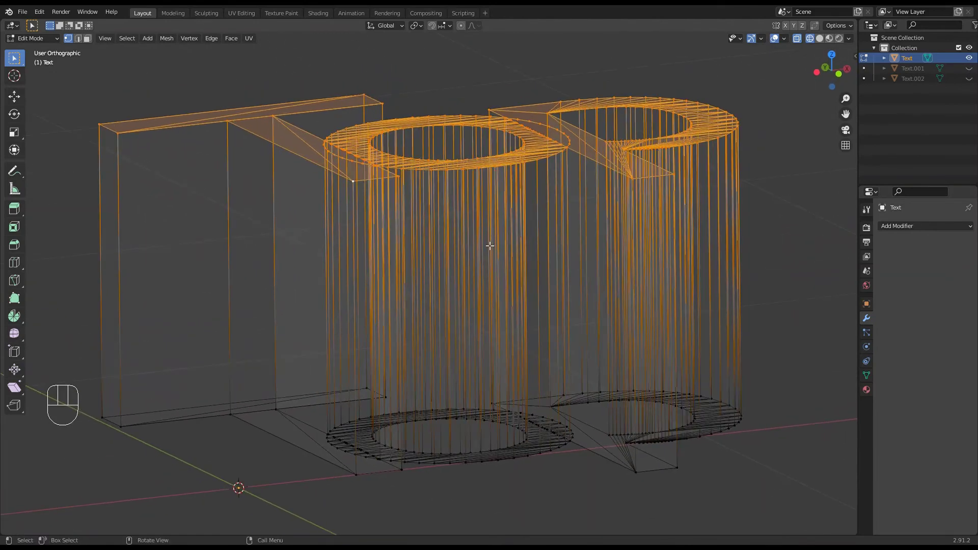
Step: Extrude the top faces and delete them so every letter is open at the top
{"action": "key", "text": "e"}
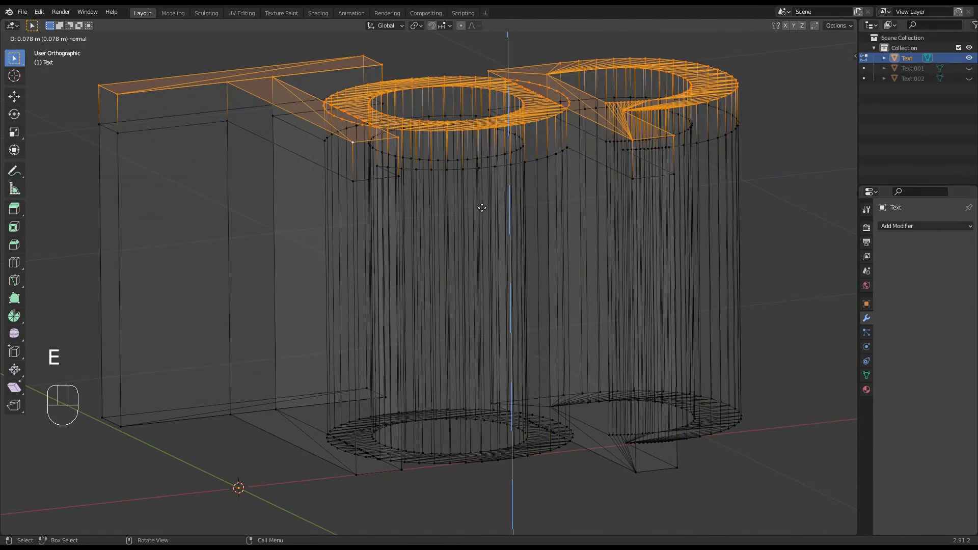
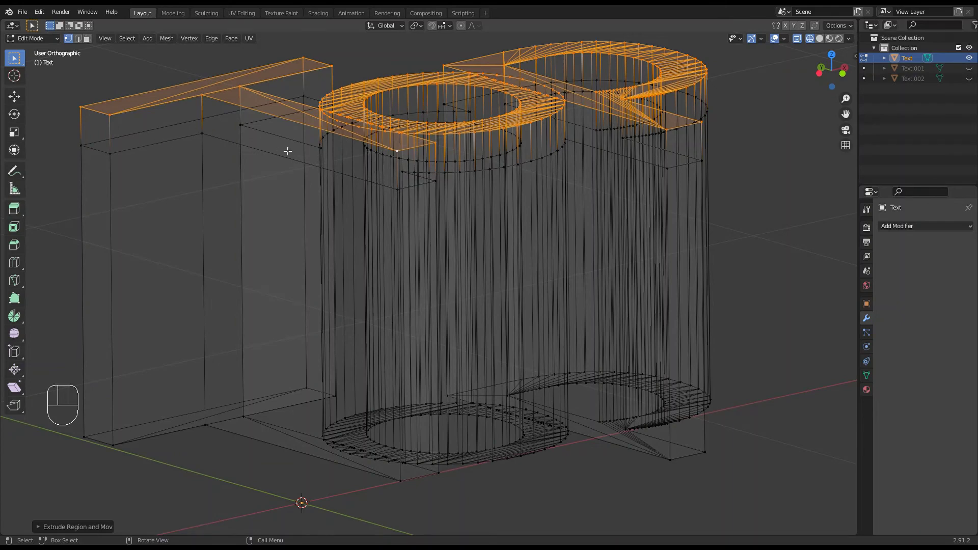
{"action": "left_click_drag", "start_coordinate": [467, 213], "coordinate": [452, 212]}
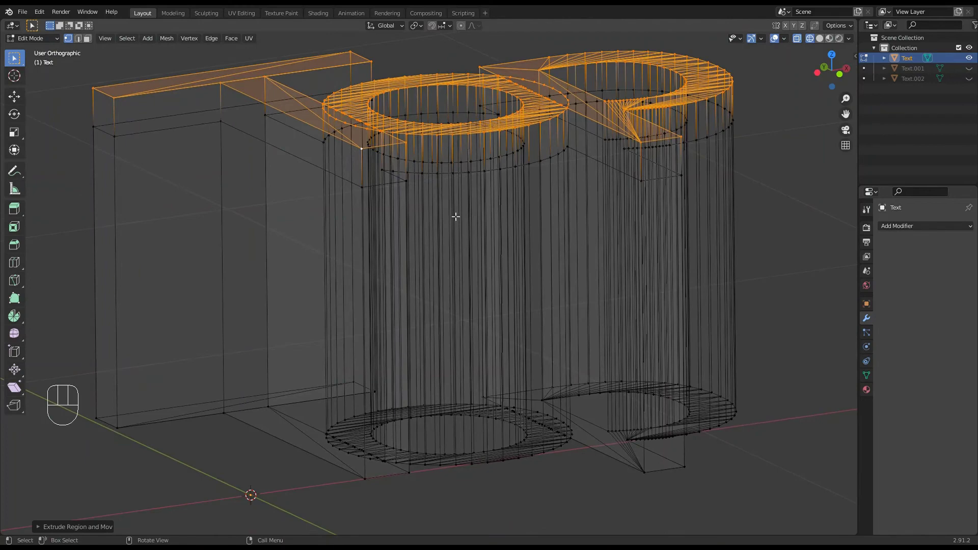
{"action": "key", "text": "x"}
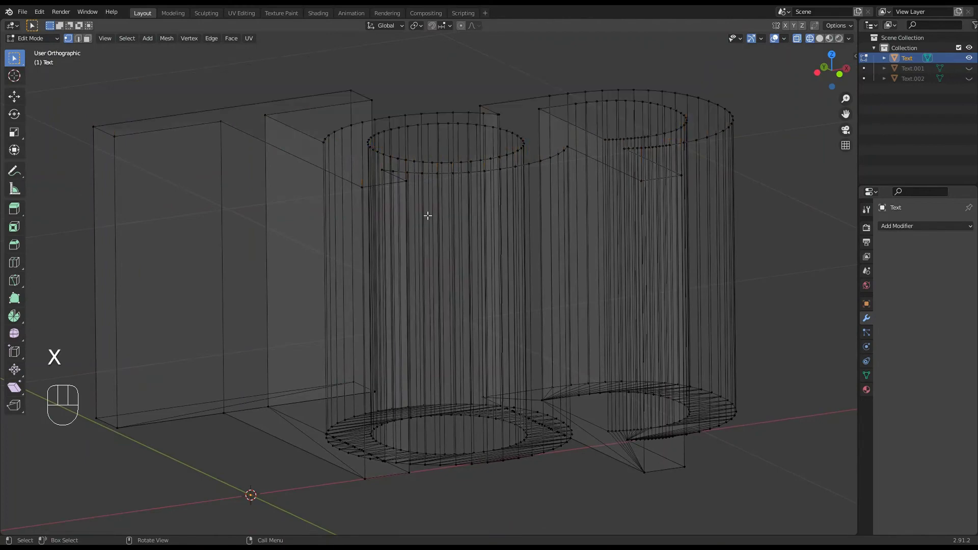
{"action": "left_click_drag", "start_coordinate": [473, 171], "coordinate": [469, 186]}
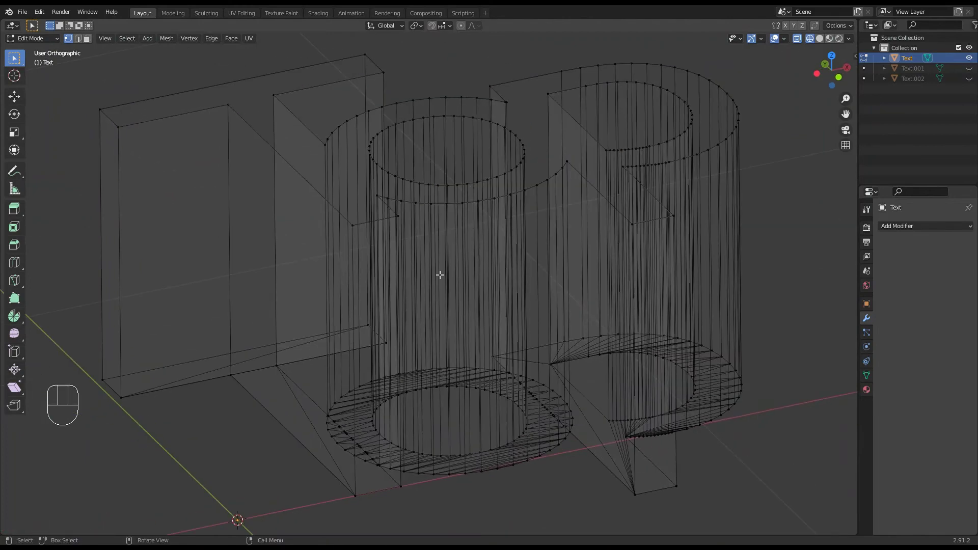
{"action": "key", "text": "z"}
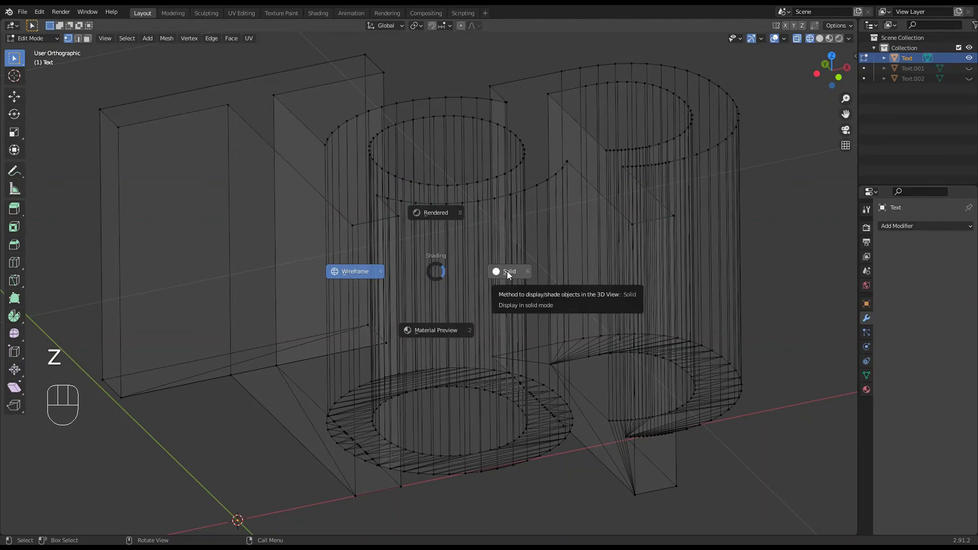
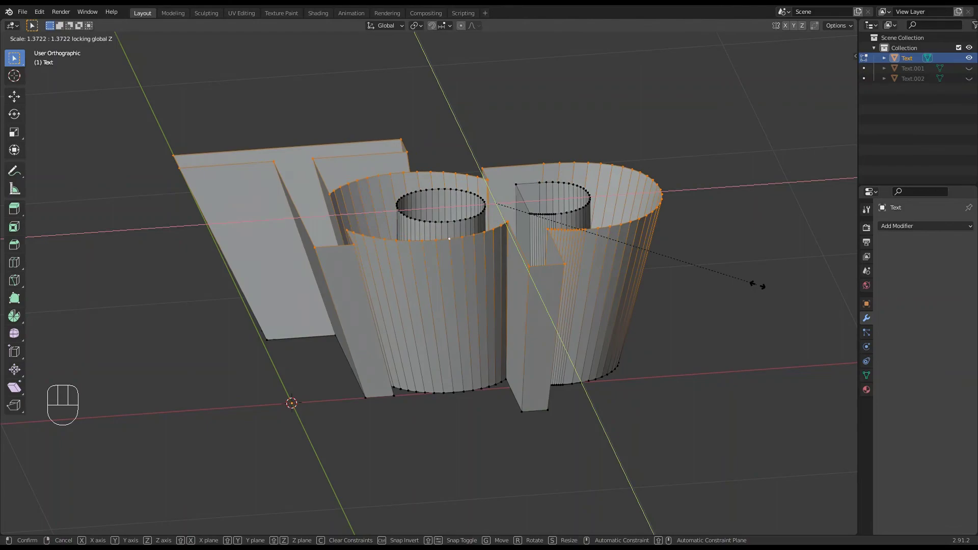
Step: Scale the top rim outward in X/Y to flare the walls into a vessel, then return to Object Mode
{"action": "left_click_drag", "start_coordinate": [687, 301], "coordinate": [715, 291]}
{"action": "key", "text": "Tab"}
{"action": "left_click_drag", "start_coordinate": [567, 332], "coordinate": [534, 359]}
{"action": "left_click_drag", "start_coordinate": [451, 314], "coordinate": [458, 284]}
{"action": "left_click_drag", "start_coordinate": [522, 289], "coordinate": [455, 307]}
{"action": "left_click_drag", "start_coordinate": [462, 317], "coordinate": [511, 325]}
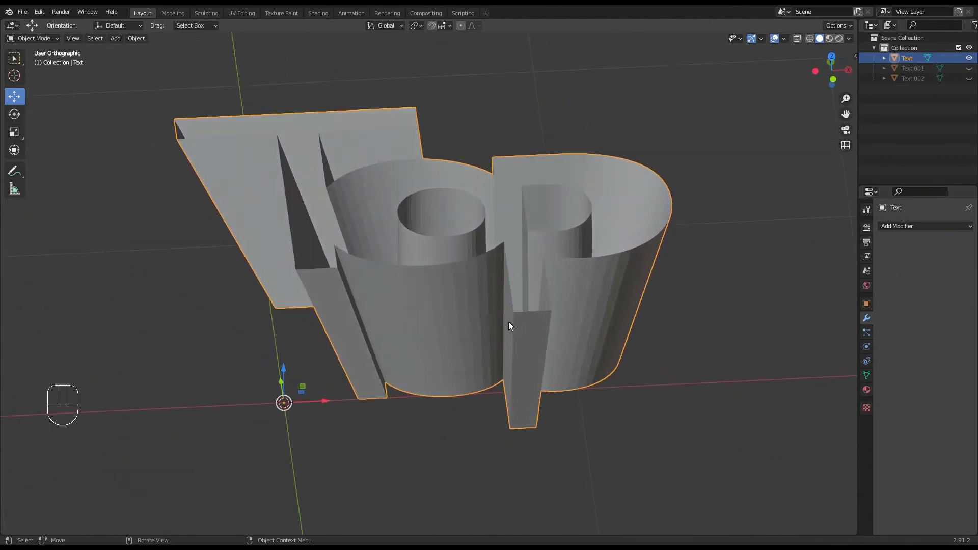
{"action": "left_click_drag", "start_coordinate": [456, 323], "coordinate": [475, 314]}
{"action": "left_click_drag", "start_coordinate": [476, 305], "coordinate": [472, 335]}
{"action": "left_click_drag", "start_coordinate": [471, 336], "coordinate": [476, 307]}
{"action": "left_click_drag", "start_coordinate": [460, 318], "coordinate": [471, 312]}
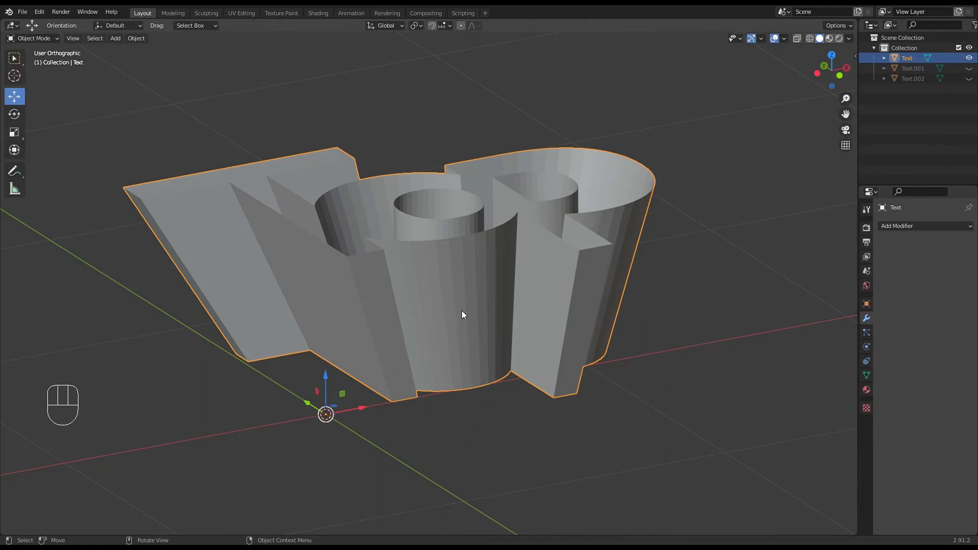
{"action": "left_click_drag", "start_coordinate": [466, 314], "coordinate": [452, 315]}
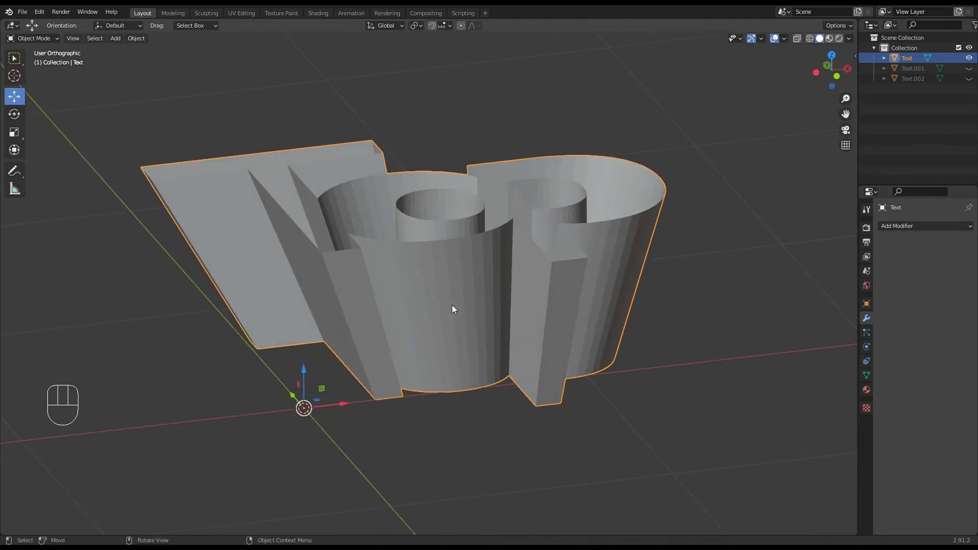
{"action": "middle_click", "coordinate": [464, 319]}
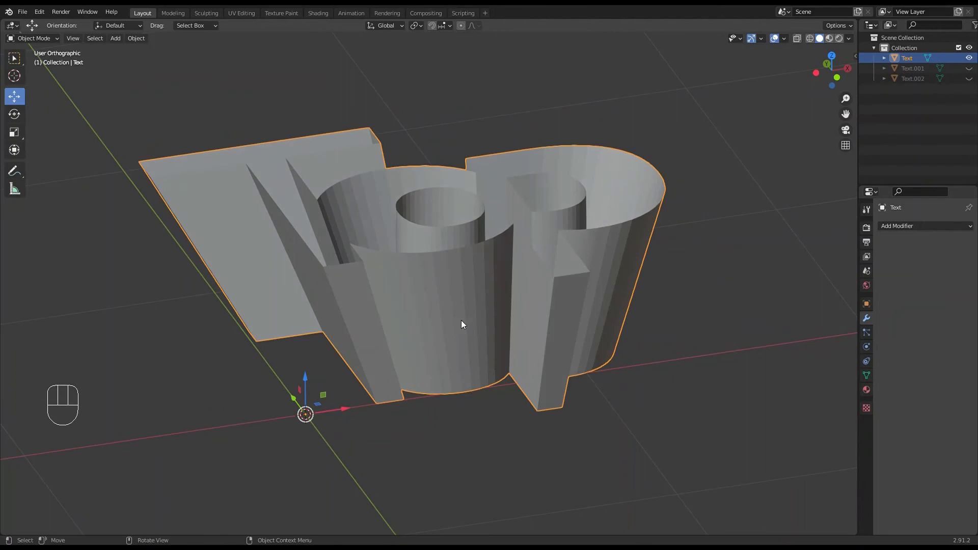
{"action": "left_click_drag", "start_coordinate": [468, 323], "coordinate": [469, 321]}
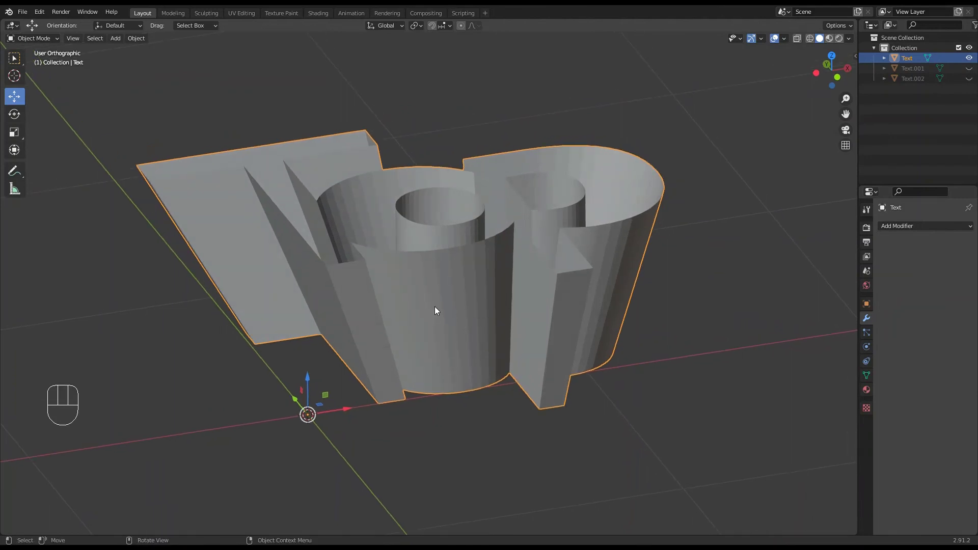
{"action": "middle_click", "coordinate": [439, 310]}
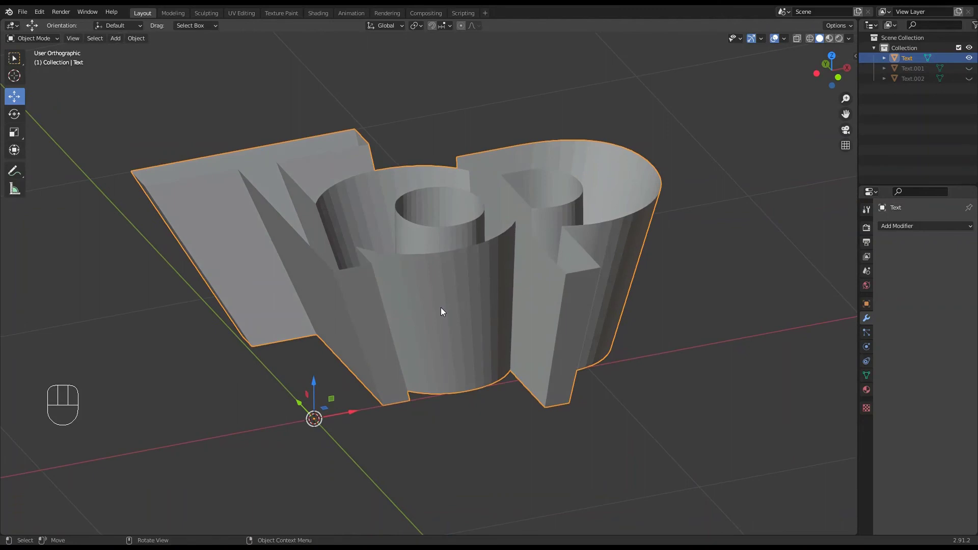